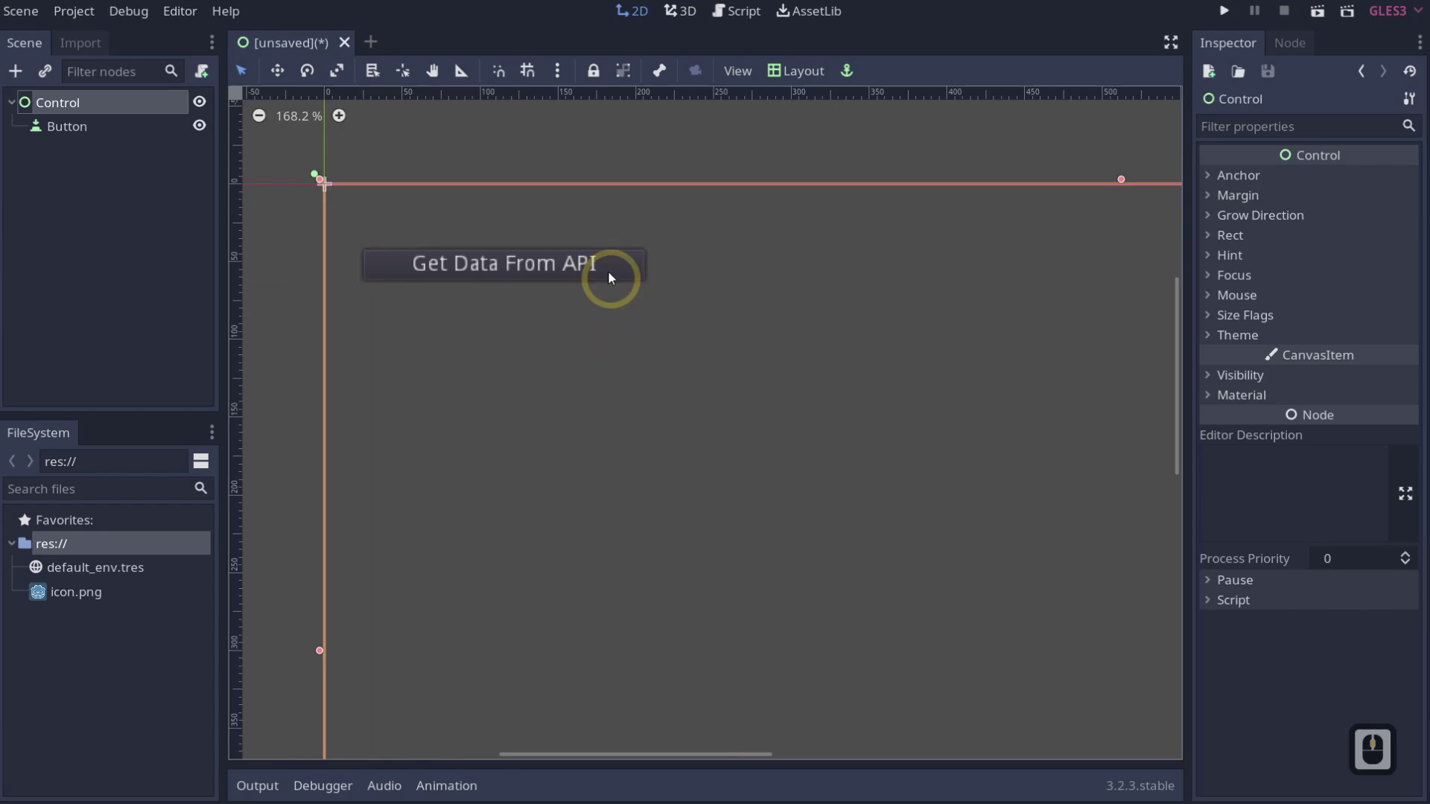
- Attach a new GDScript to the root Control node from its context menu
{"action": "left_click", "coordinate": [612, 278]}
{"action": "right_click", "coordinate": [116, 111]}
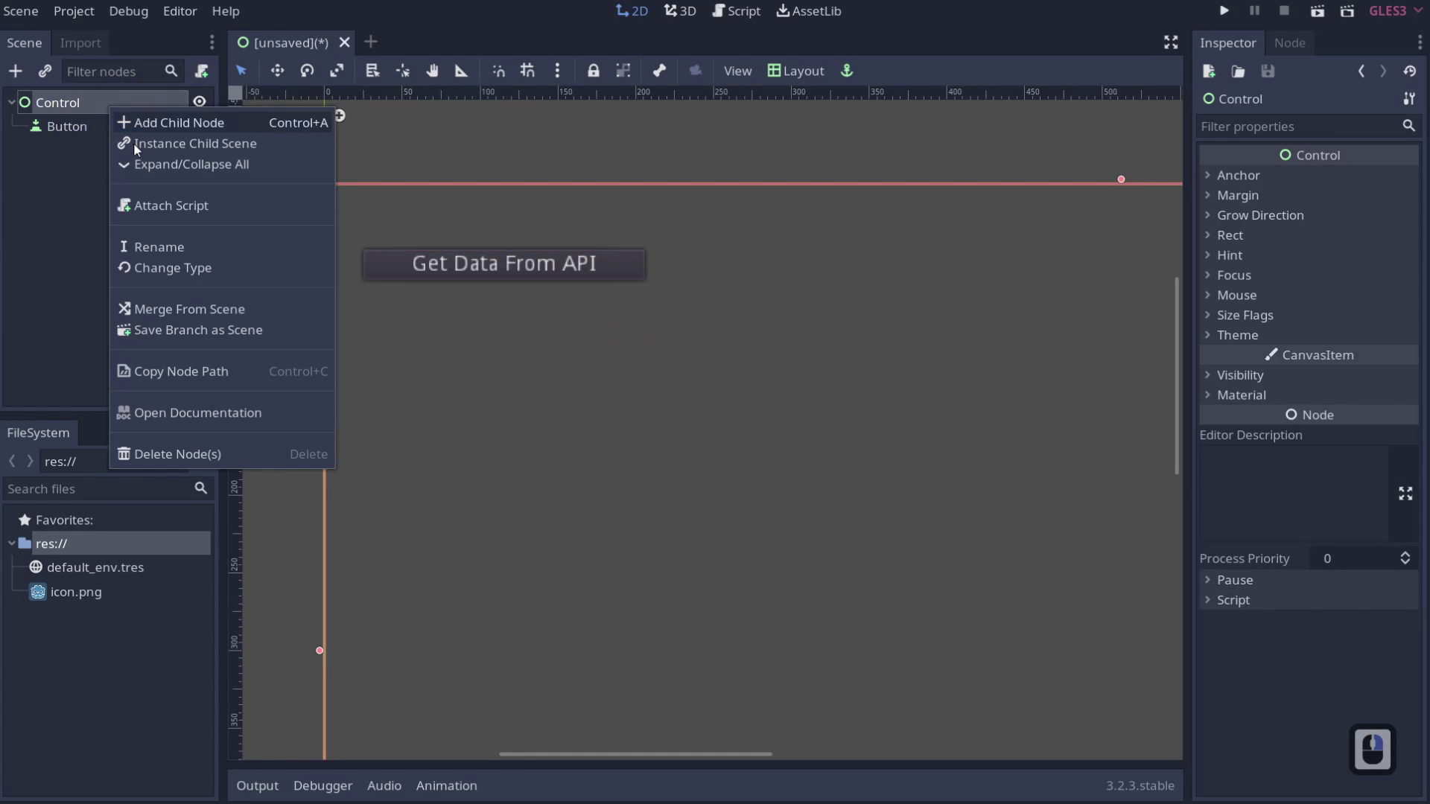
{"action": "left_click", "coordinate": [162, 203]}
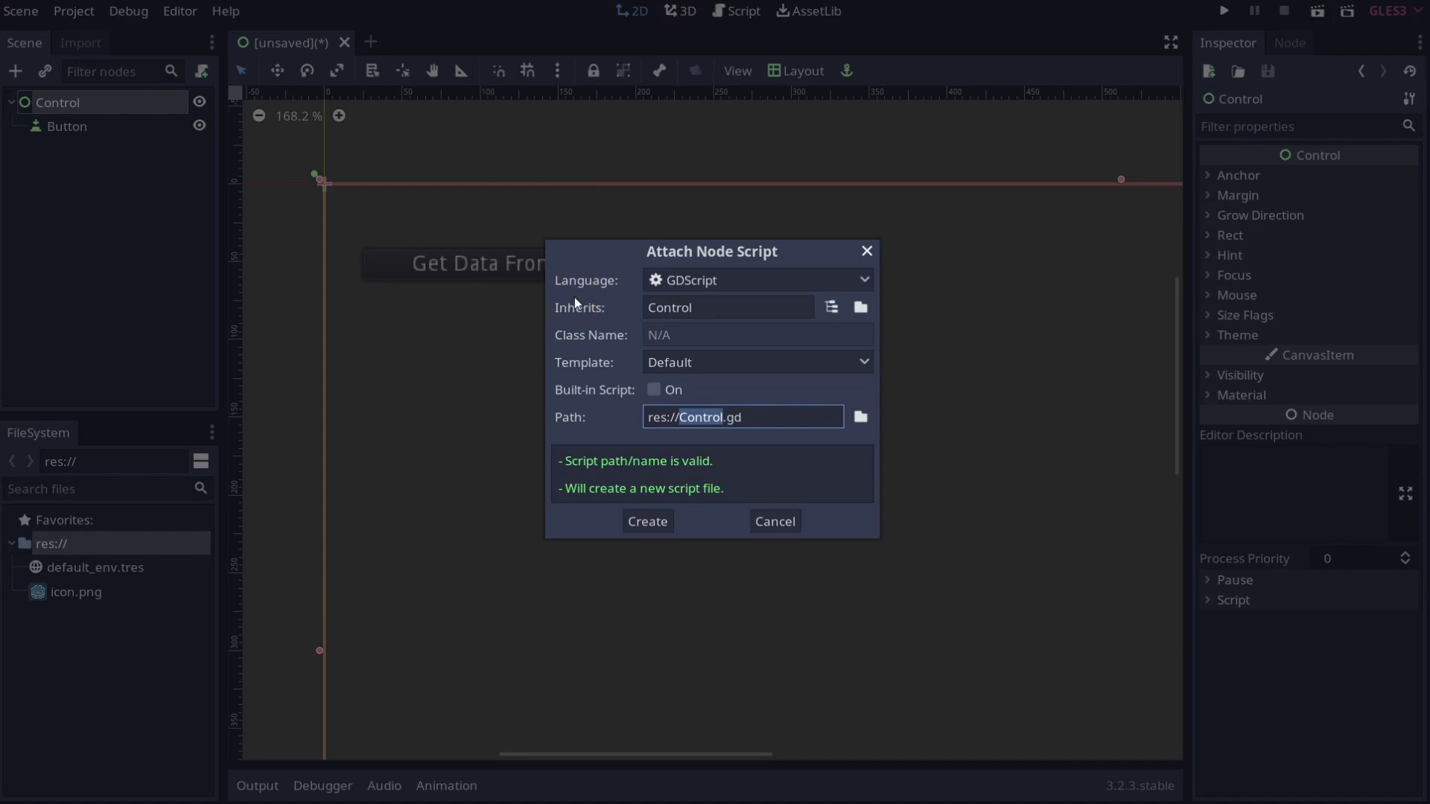
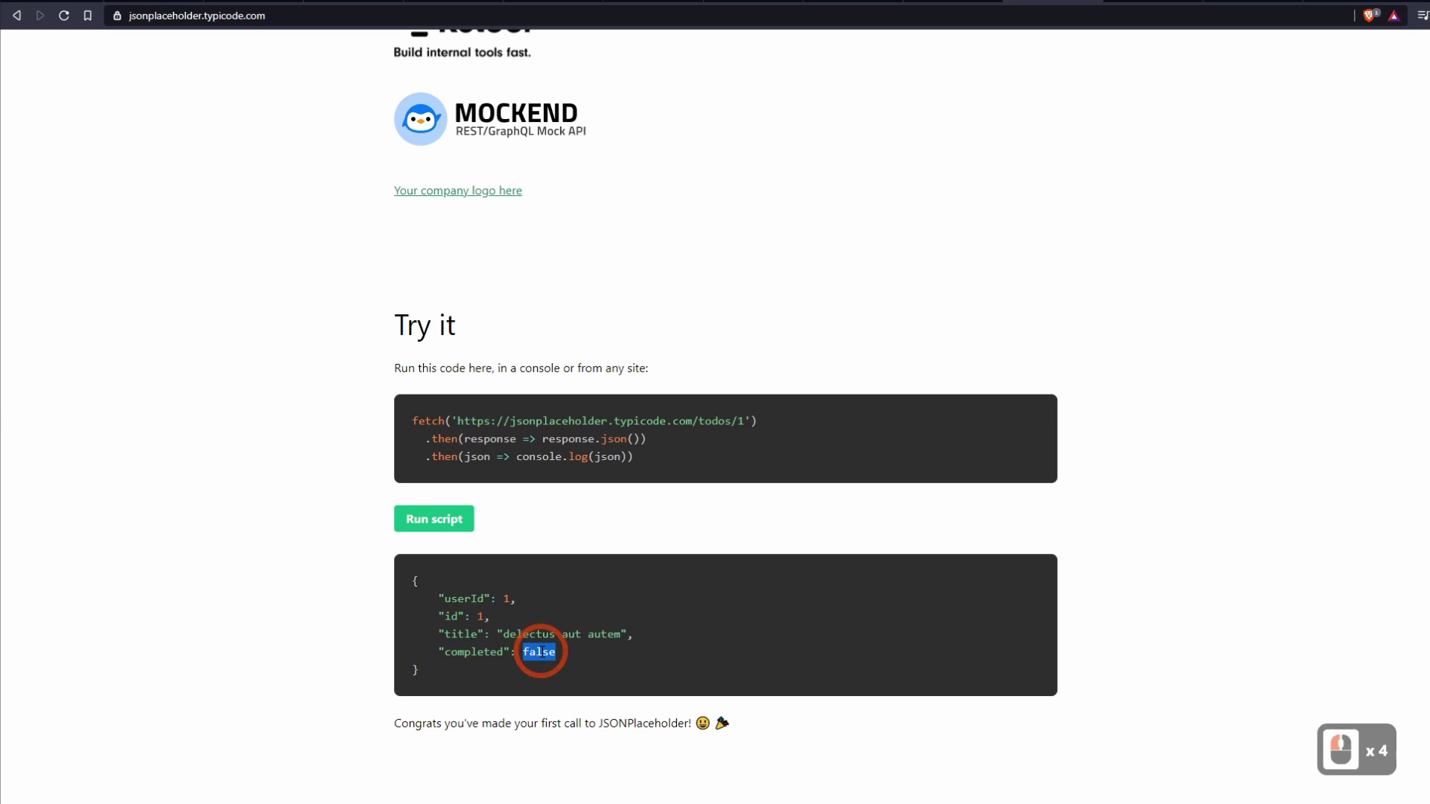
- Select the sample todo JSON response on the JSONPlaceholder page
{"action": "left_click_drag", "start_coordinate": [550, 664], "coordinate": [433, 587]}
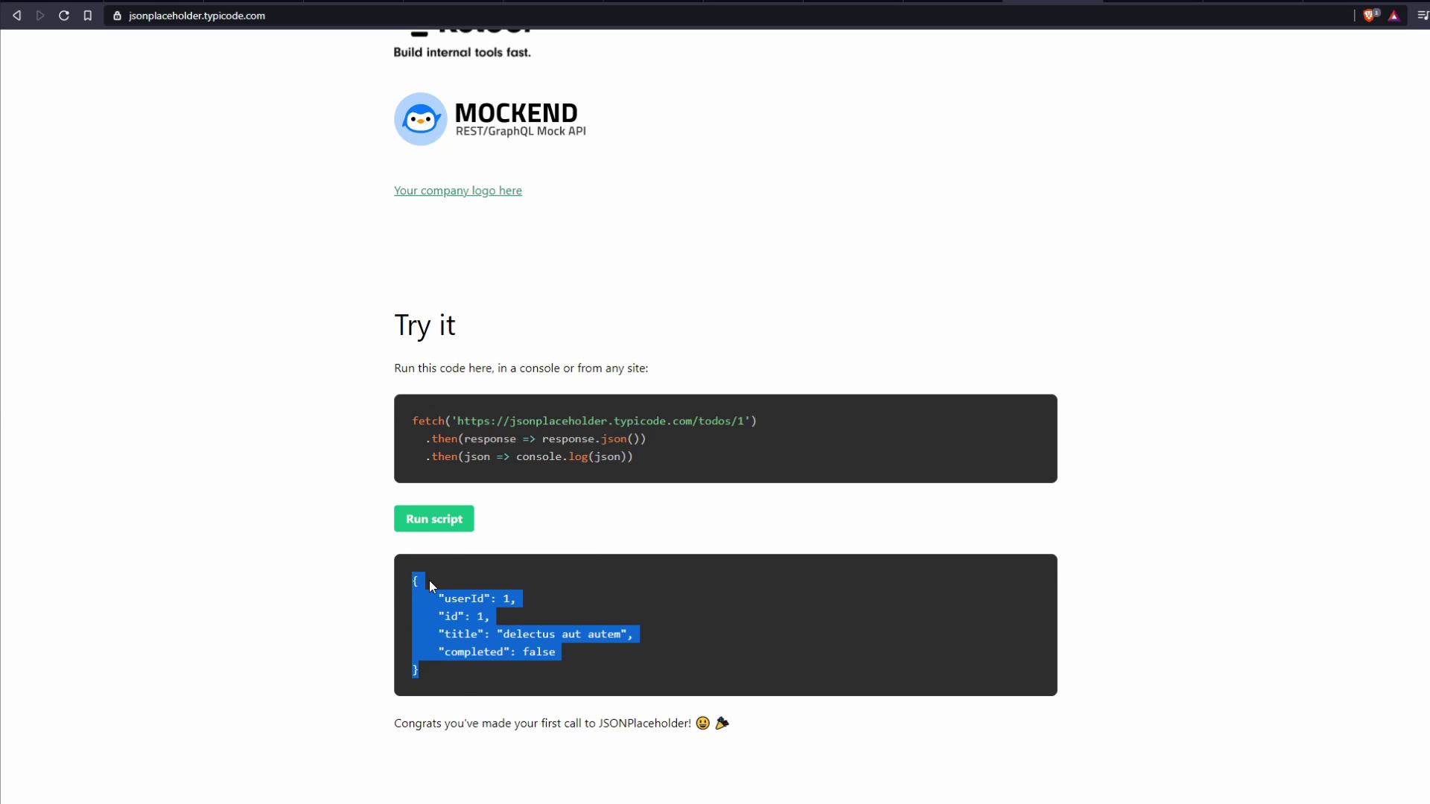
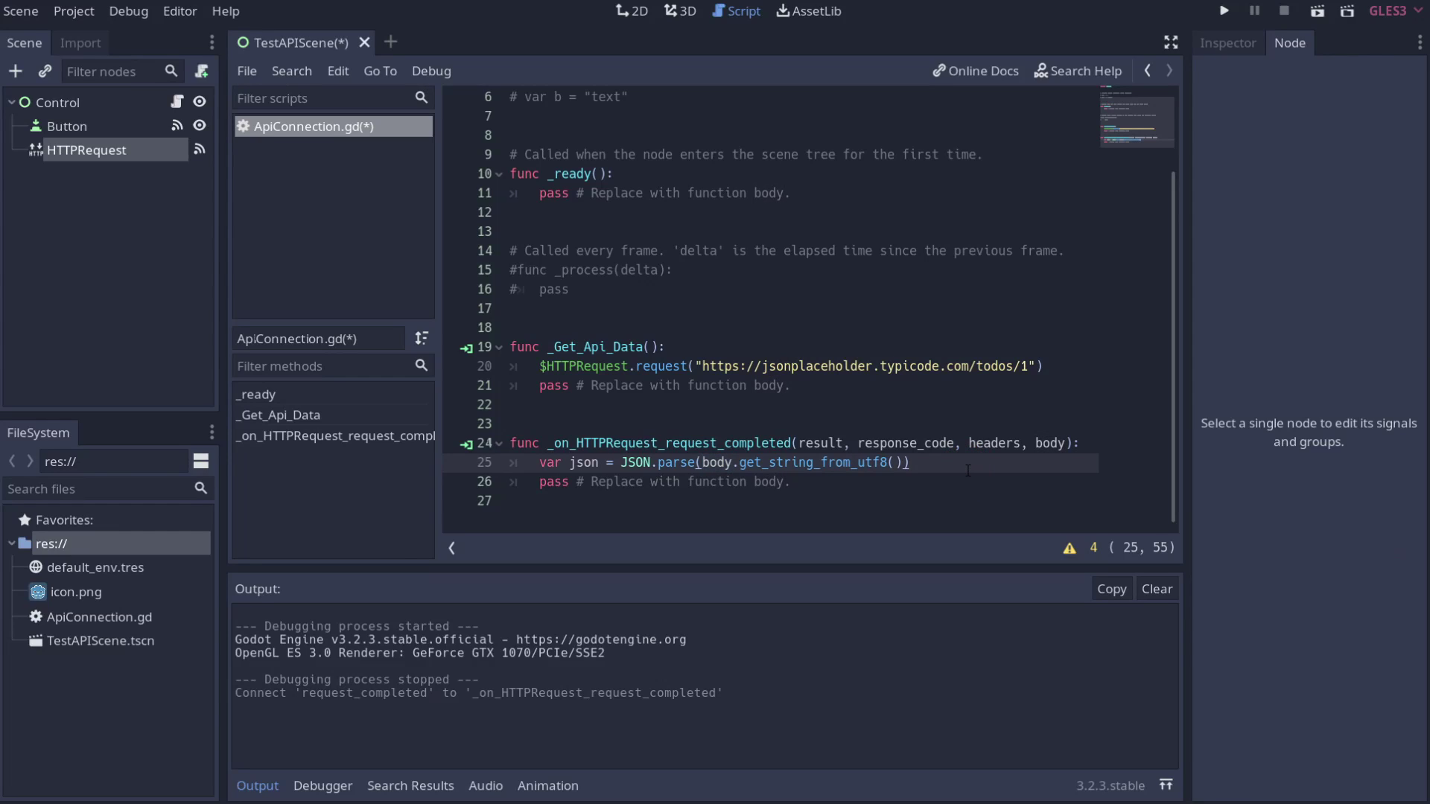
- Add print(json.result) on a new line after the JSON.parse call
{"action": "key", "text": "Return"}
{"action": "type", "text": "pring"}
{"action": "key", "text": "BackSpace"}
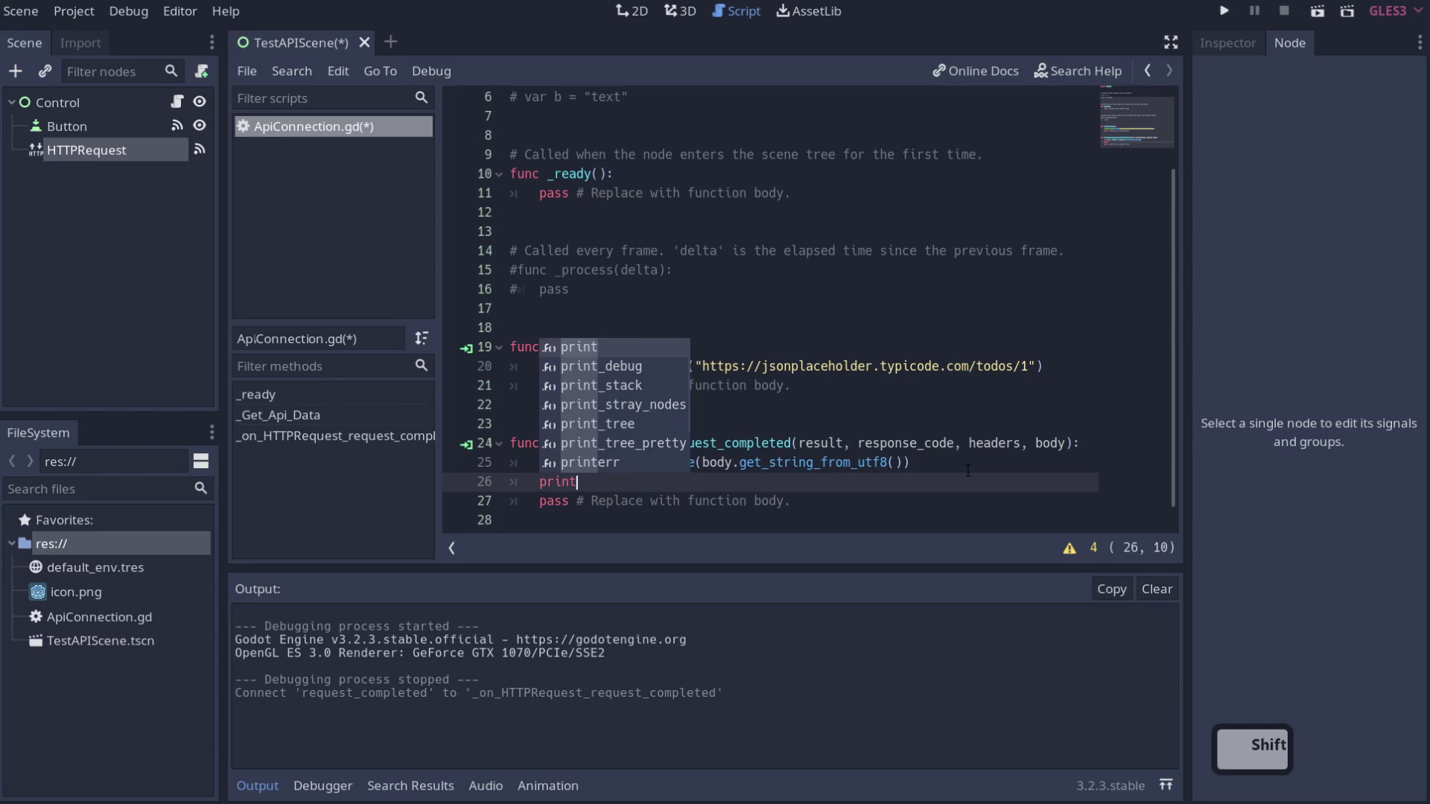
{"action": "type", "text": "(son.re"}
{"action": "key", "text": "Down"}
{"action": "key", "text": "Down"}
{"action": "key", "text": "Return"}
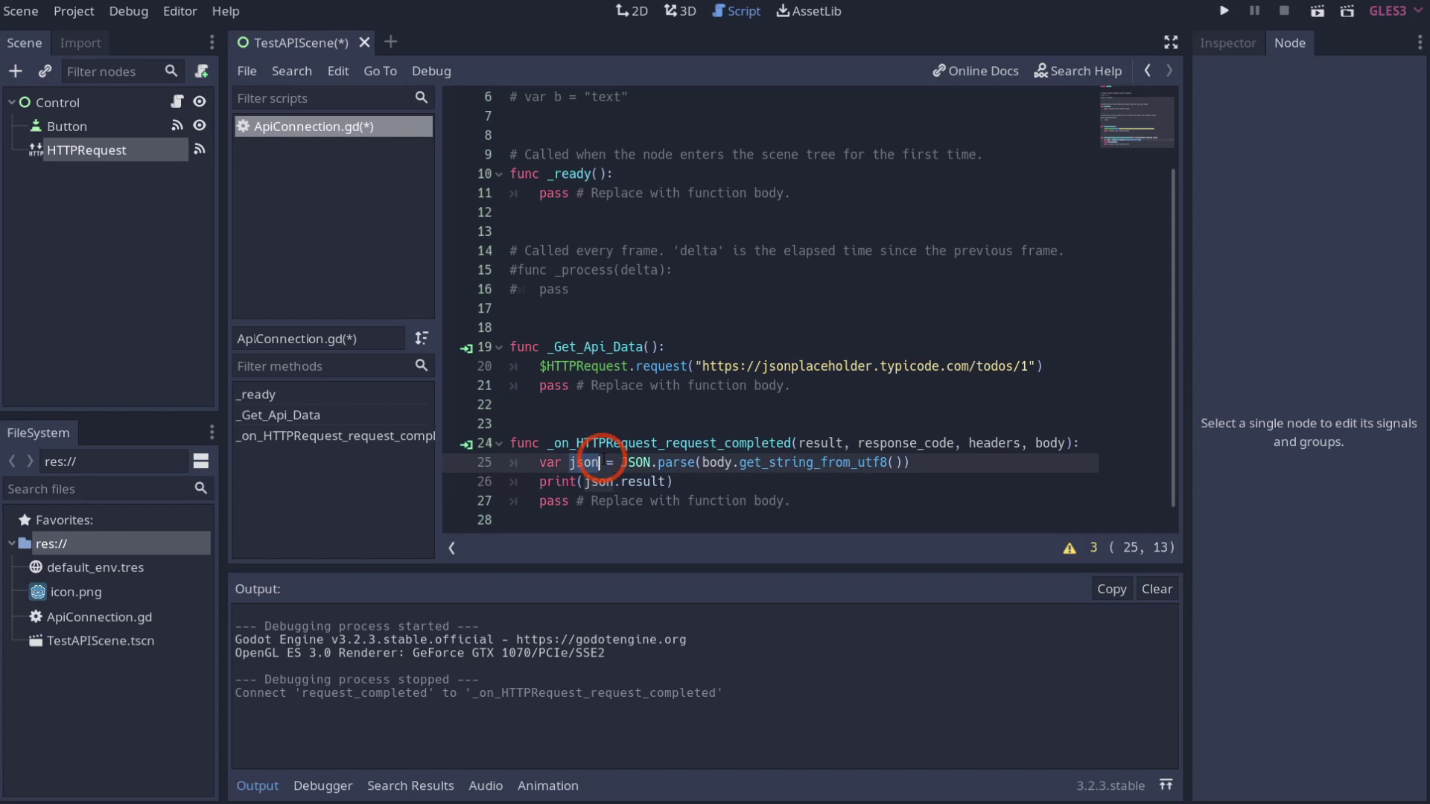
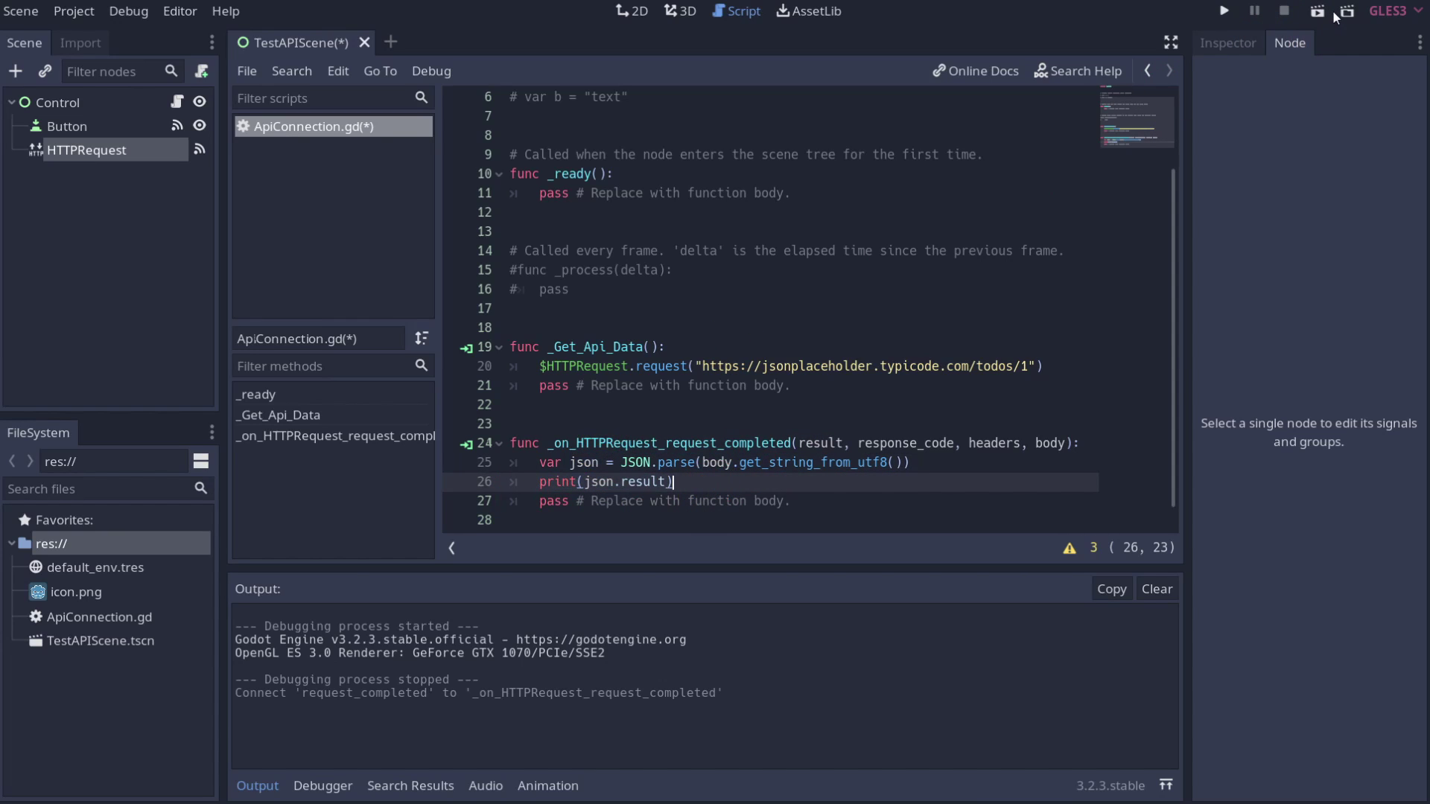
- Run the scene, fetch the todo and check the printed dictionary in the Output panel
{"action": "left_click", "coordinate": [1330, 15]}
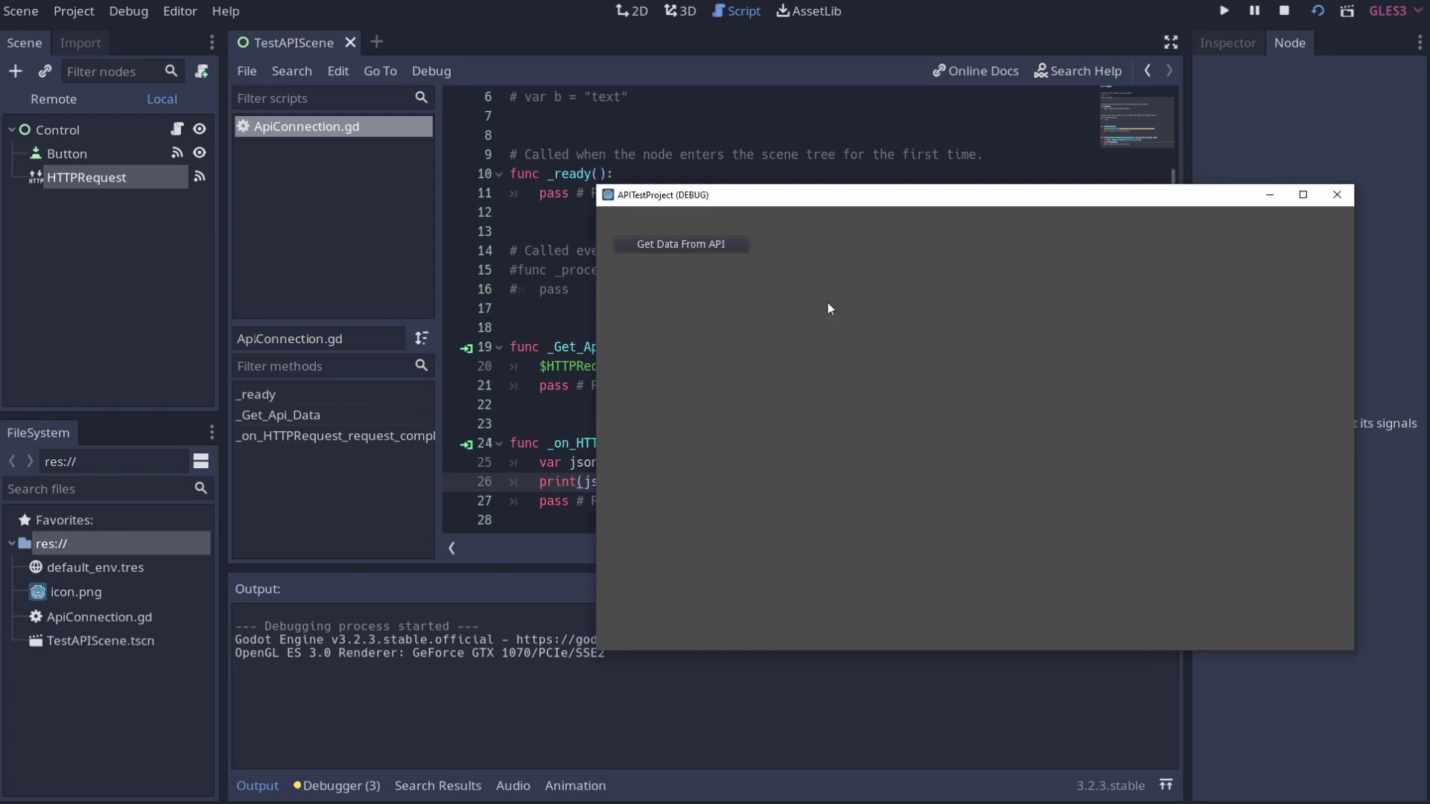
{"action": "left_click", "coordinate": [722, 248]}
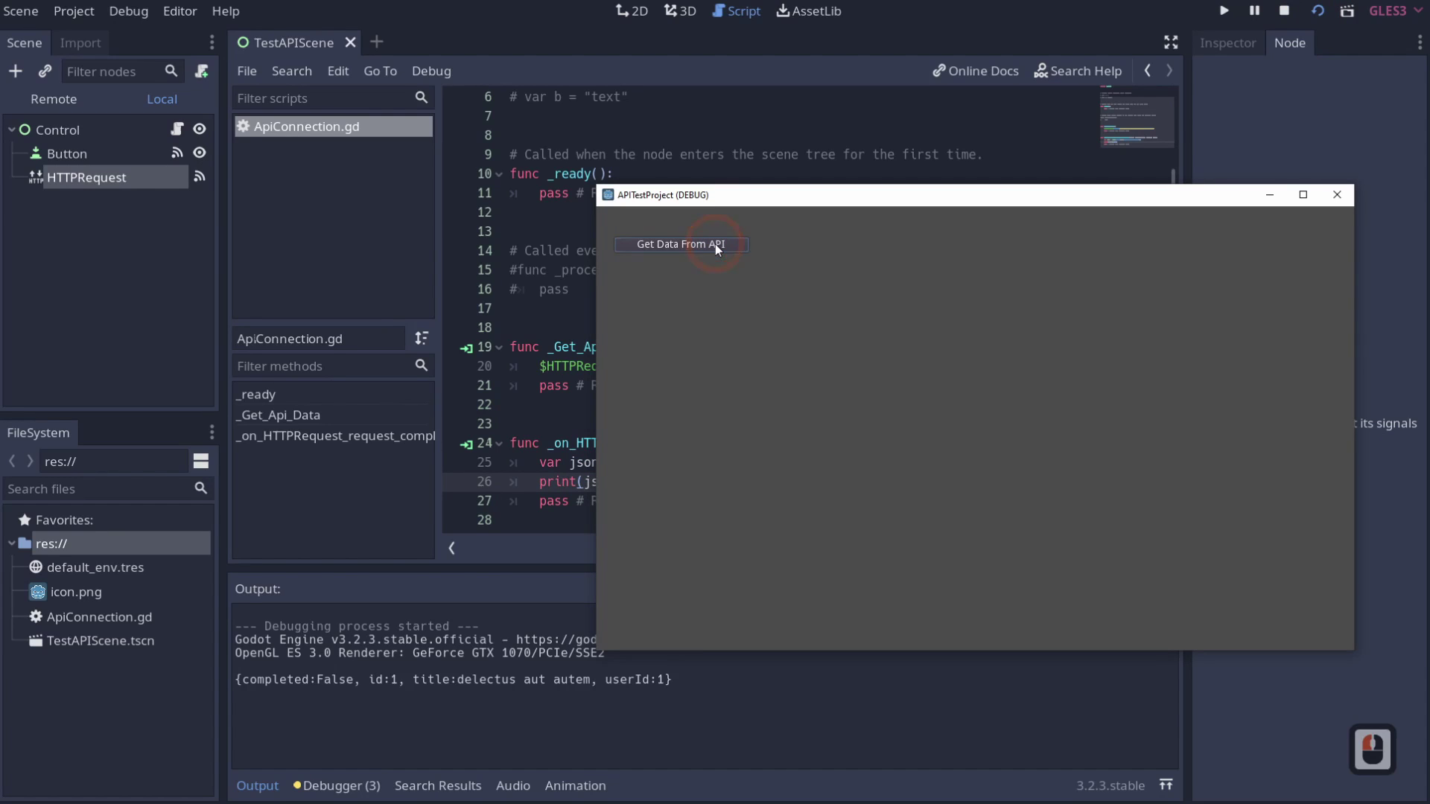
{"action": "left_click_drag", "start_coordinate": [630, 431], "coordinate": [619, 575]}
{"action": "left_click_drag", "start_coordinate": [239, 688], "coordinate": [641, 693]}
{"action": "left_click_drag", "start_coordinate": [691, 691], "coordinate": [328, 685]}
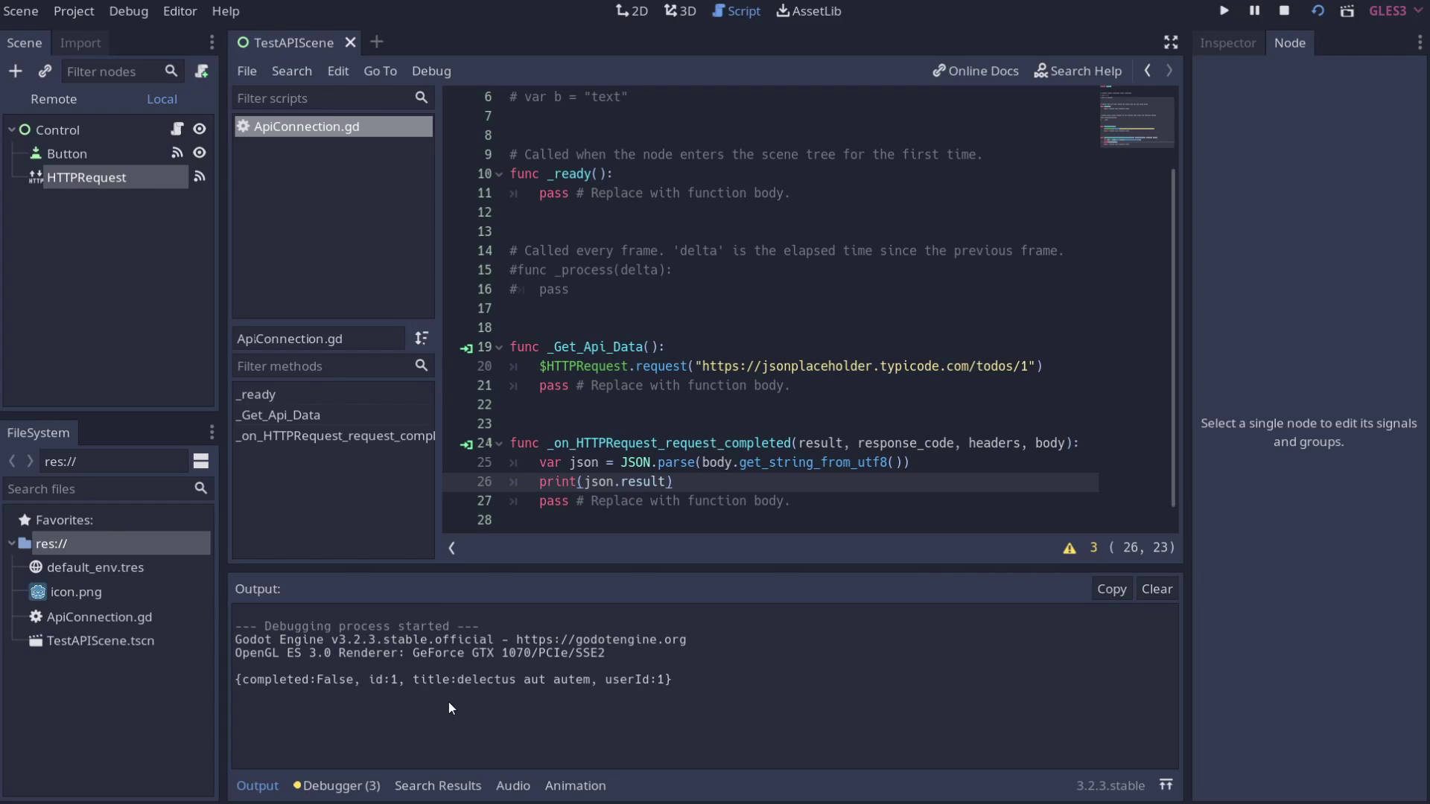
{"action": "left_click_drag", "start_coordinate": [455, 707], "coordinate": [467, 661]}
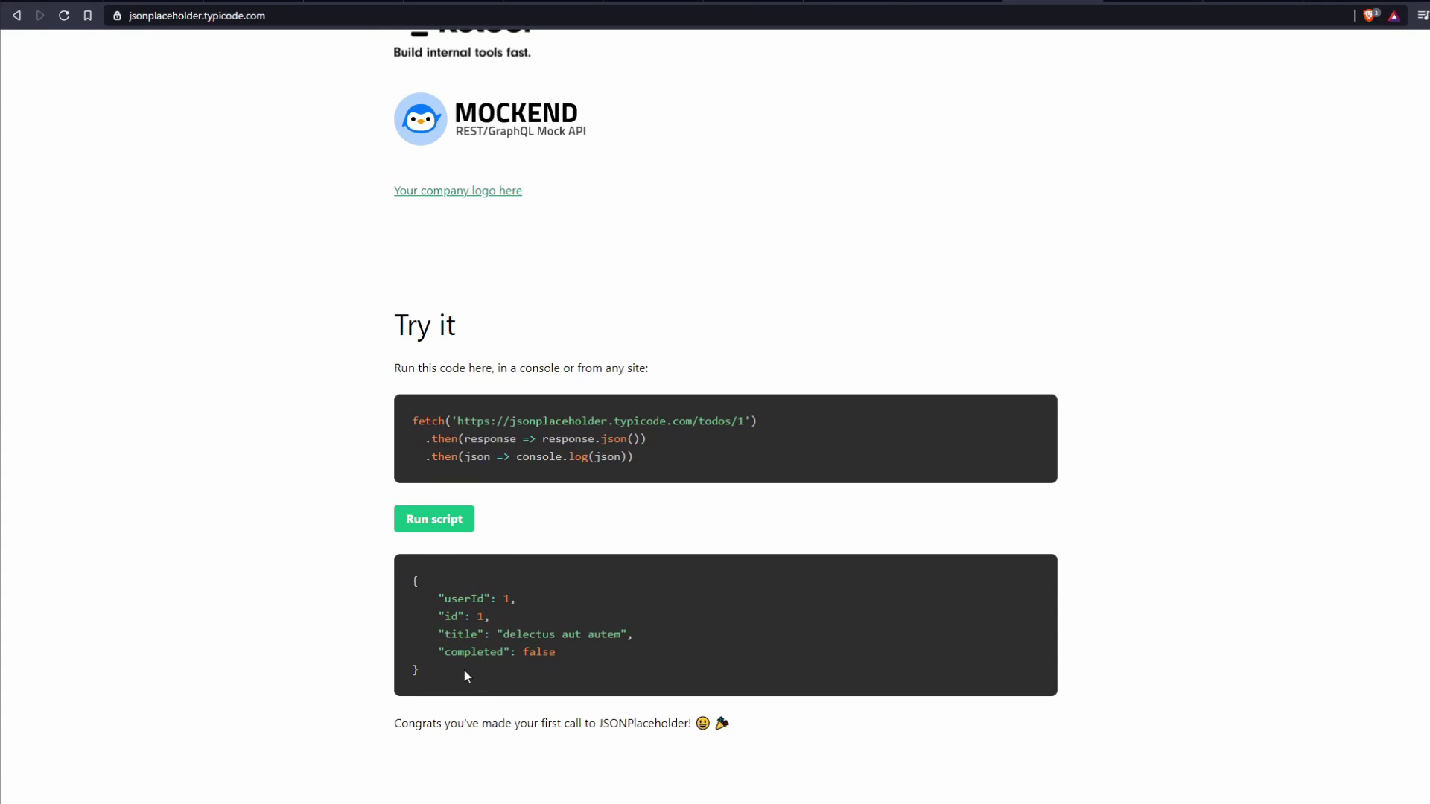
{"action": "key", "text": "alt+Tab"}
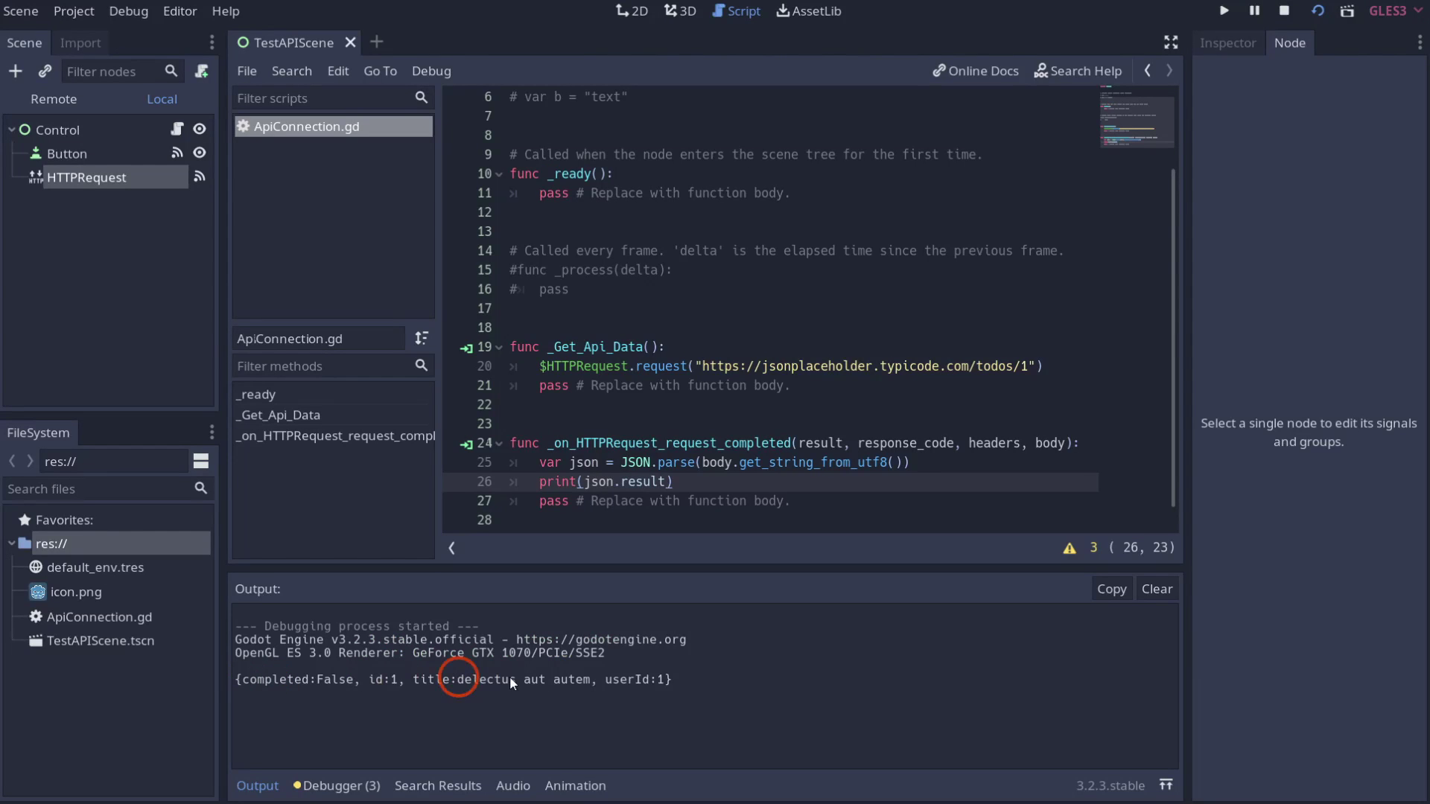
- Write var data = json.result under the print line and relaunch the project
{"action": "left_click", "coordinate": [686, 680]}
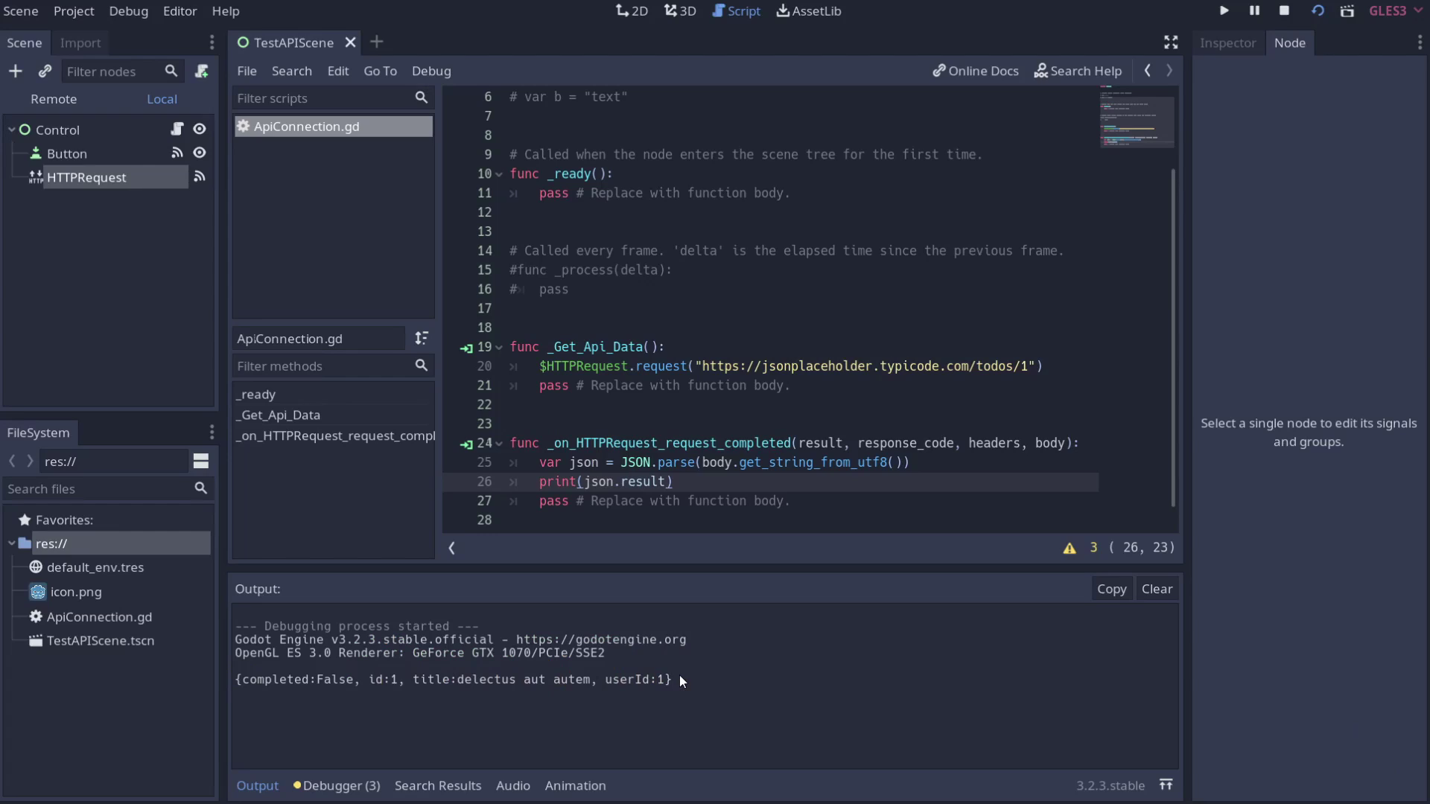
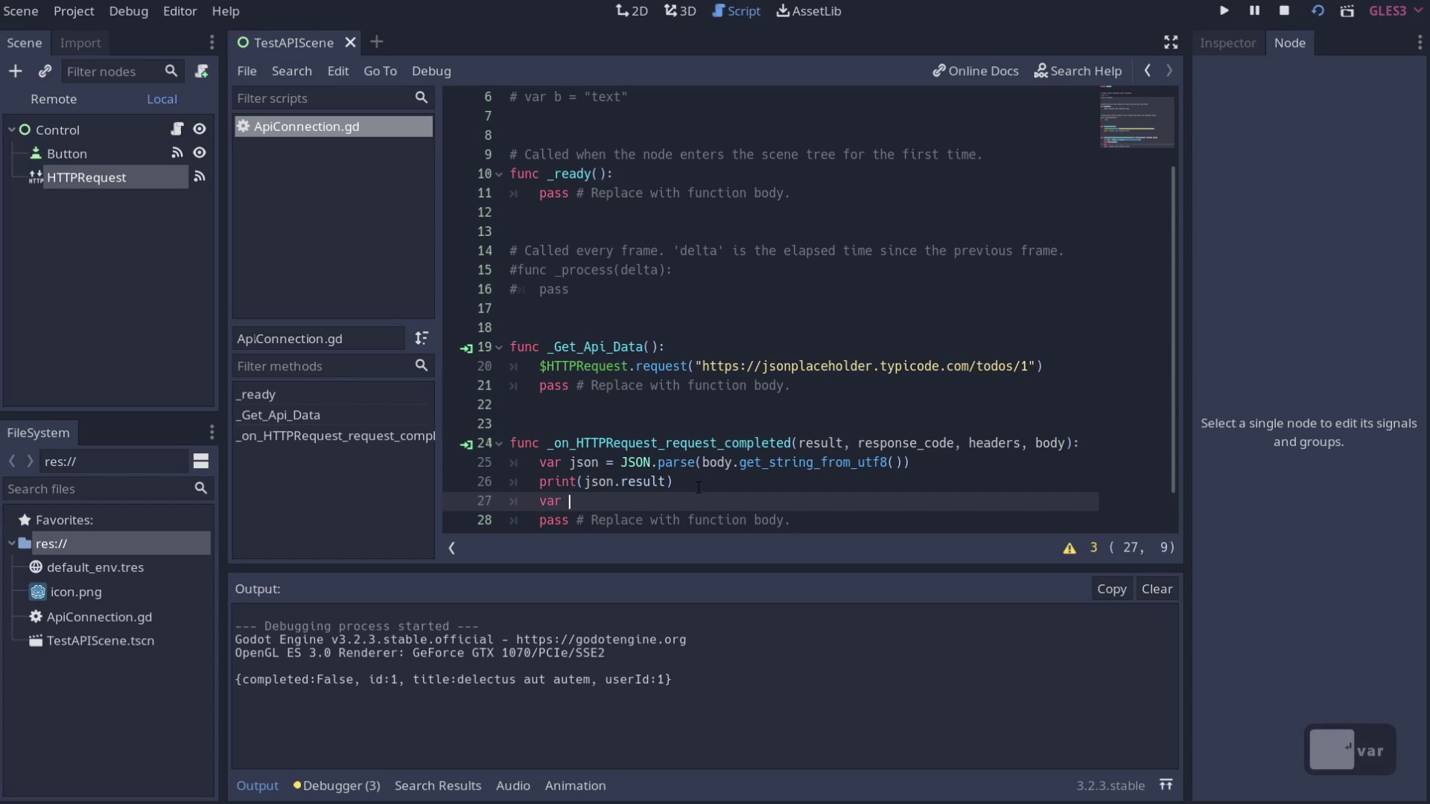
{"action": "type", "text": "data ="}
{"action": "type", "text": "json.re"}
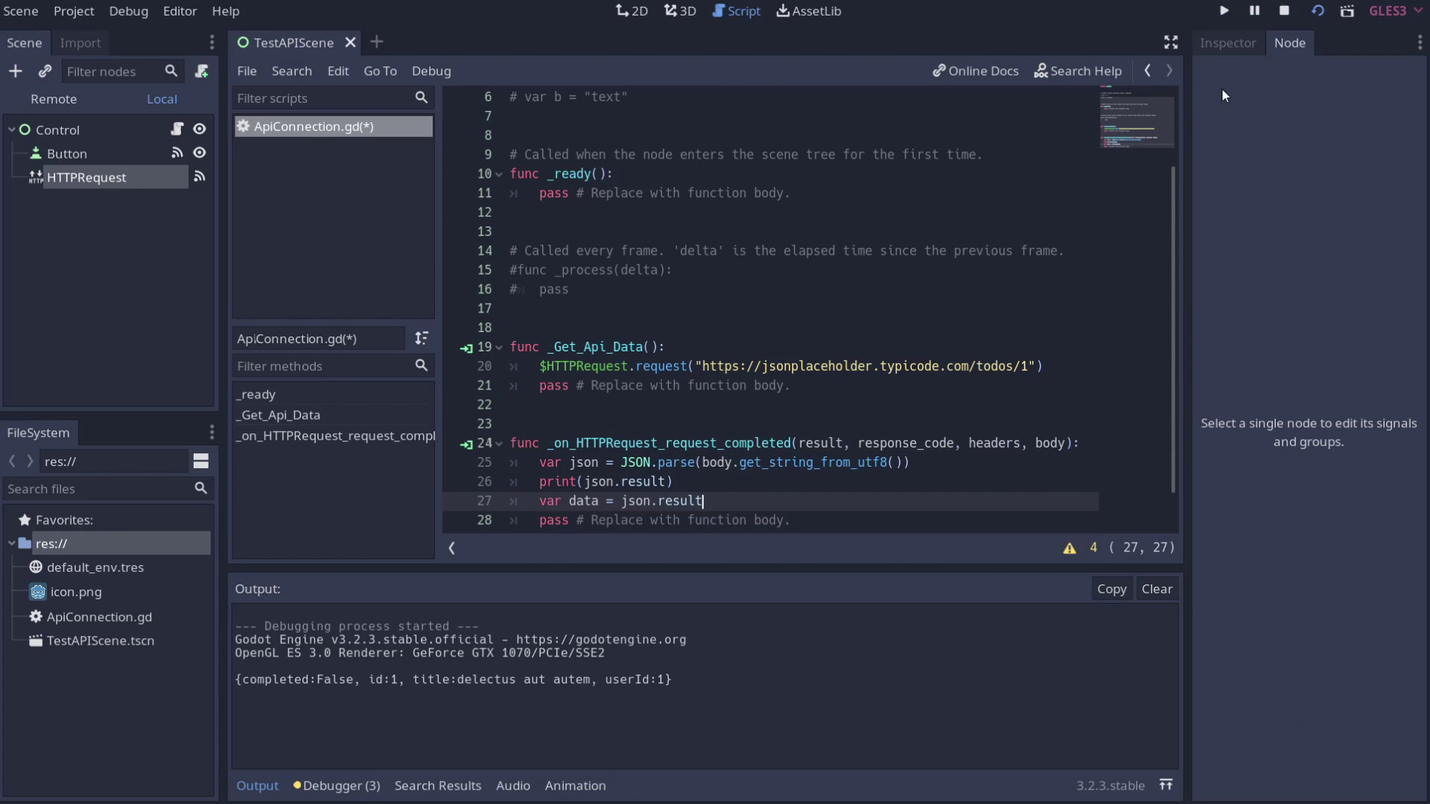
{"action": "left_click_drag", "start_coordinate": [1321, 12], "coordinate": [766, 446]}
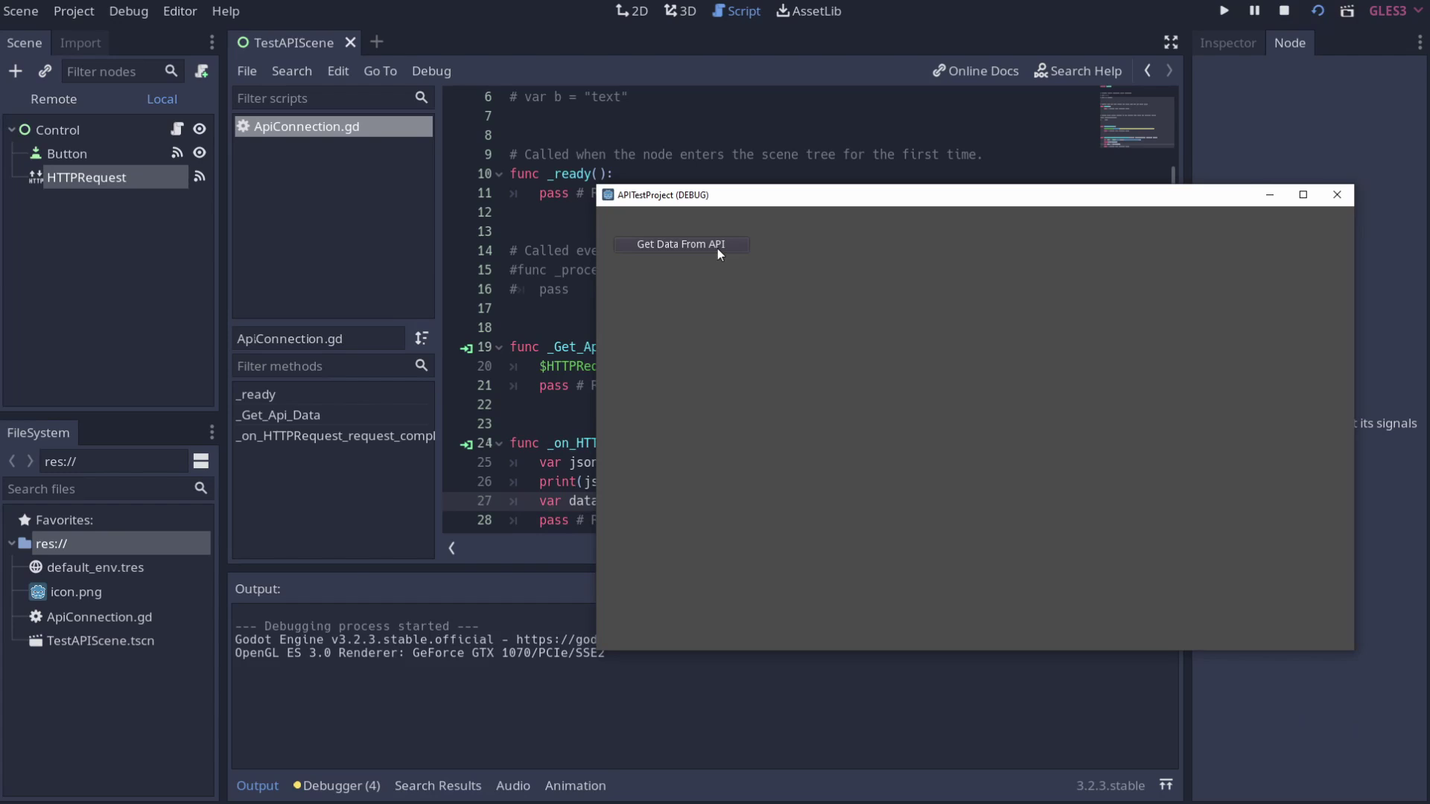
- Break on the data assignment line, trigger the request and step so data gets assigned
{"action": "left_click", "coordinate": [460, 513]}
{"action": "key", "text": "alt+Tab"}
{"action": "left_click", "coordinate": [745, 247]}
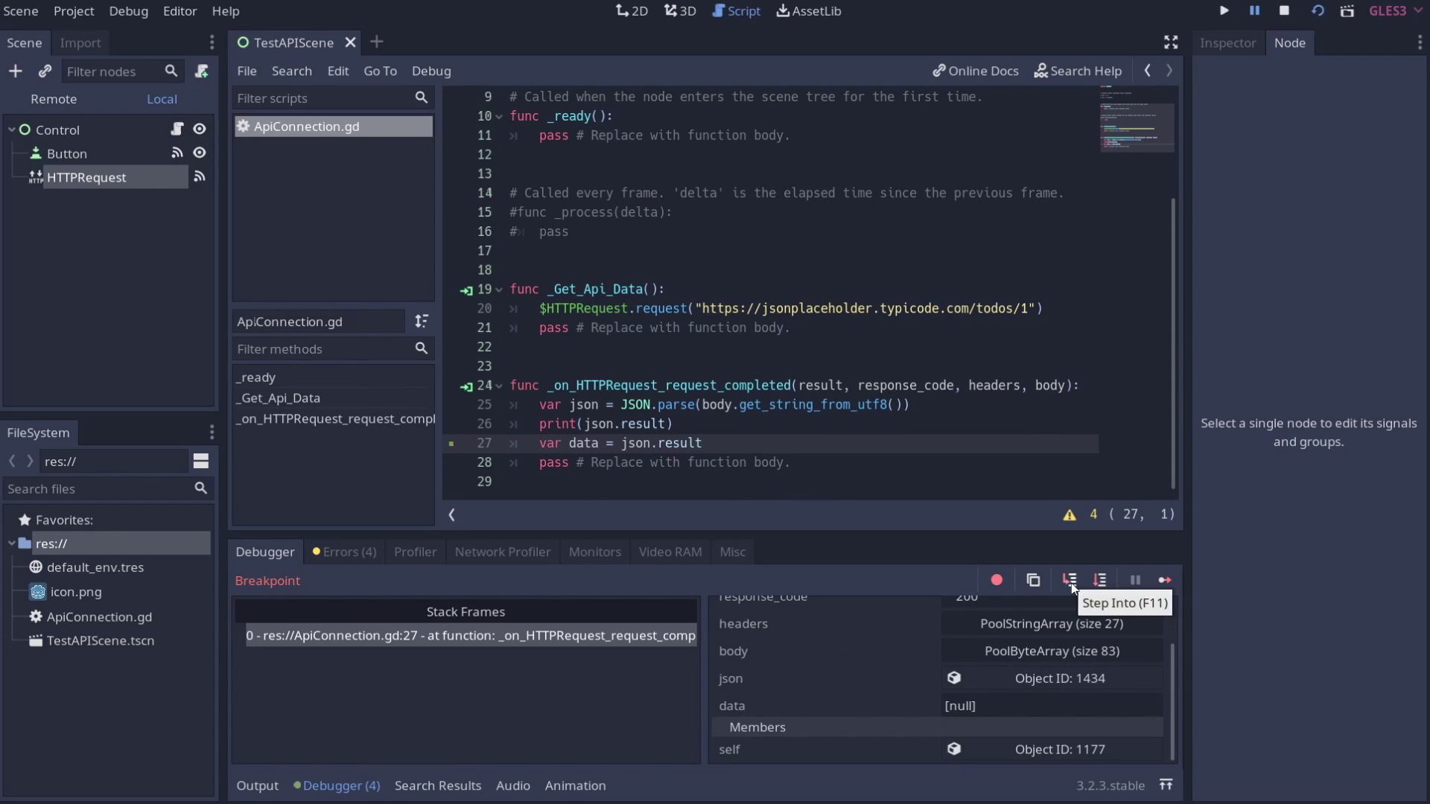
{"action": "left_click", "coordinate": [1077, 587]}
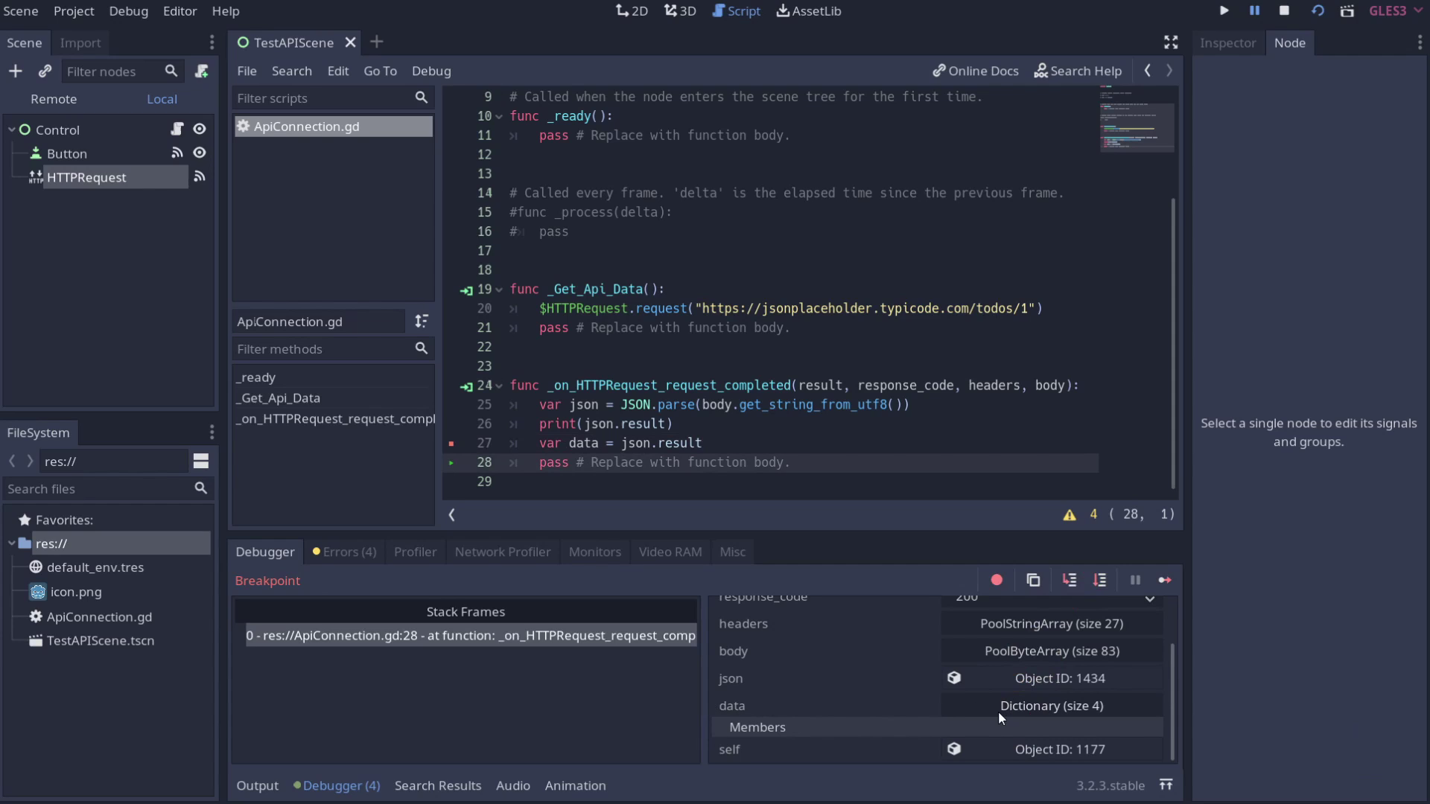
- Expand data in the Debugger to see its userId, id, title and completed entries
{"action": "left_click", "coordinate": [1005, 715]}
{"action": "scroll", "scroll_direction": "down", "scroll_amount": 3}
{"action": "scroll", "scroll_direction": "down", "scroll_amount": 3}
{"action": "middle_click", "coordinate": [817, 673]}
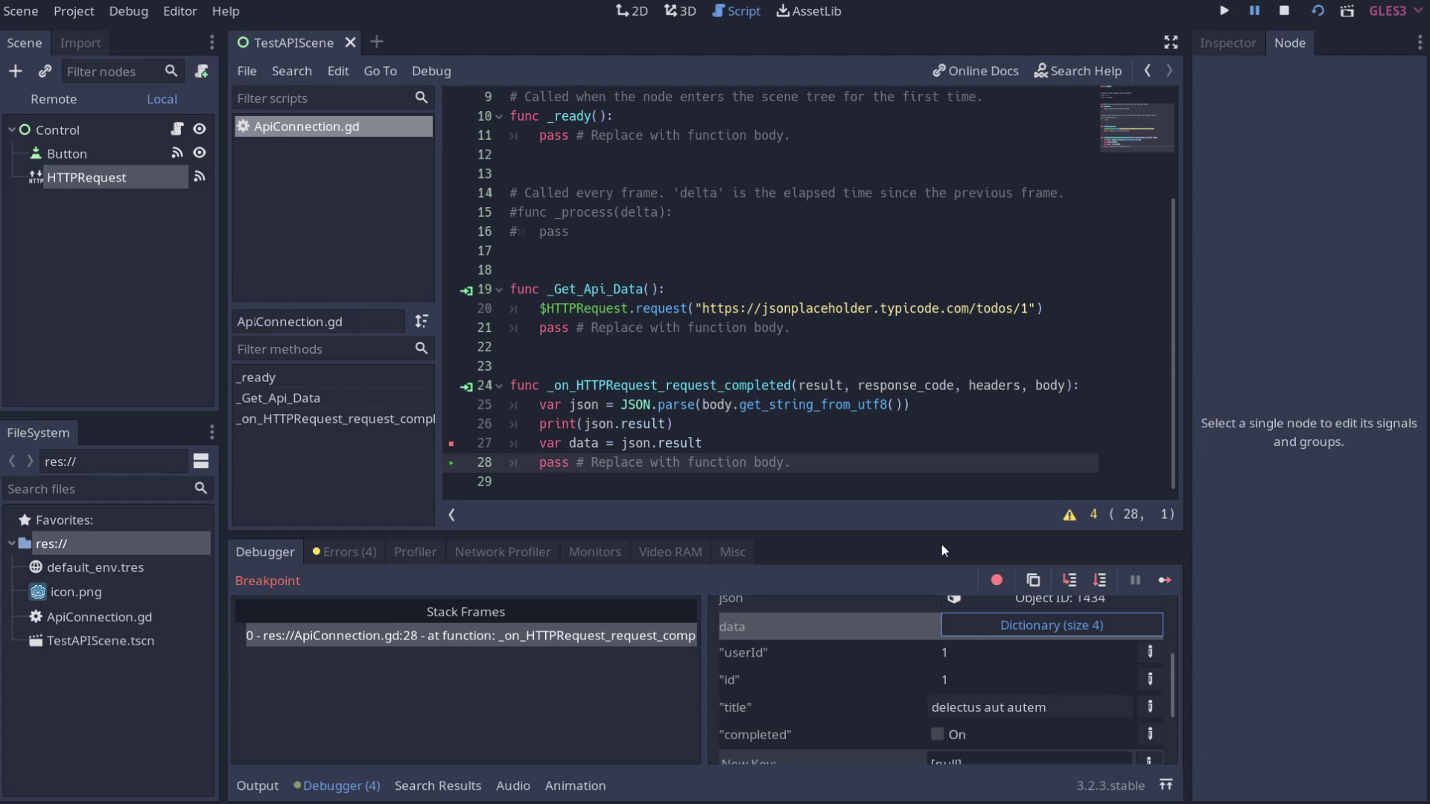
- Stop debugging and add a RichTextLabel child under Control, placed right of the button
{"action": "left_click", "coordinate": [1039, 583]}
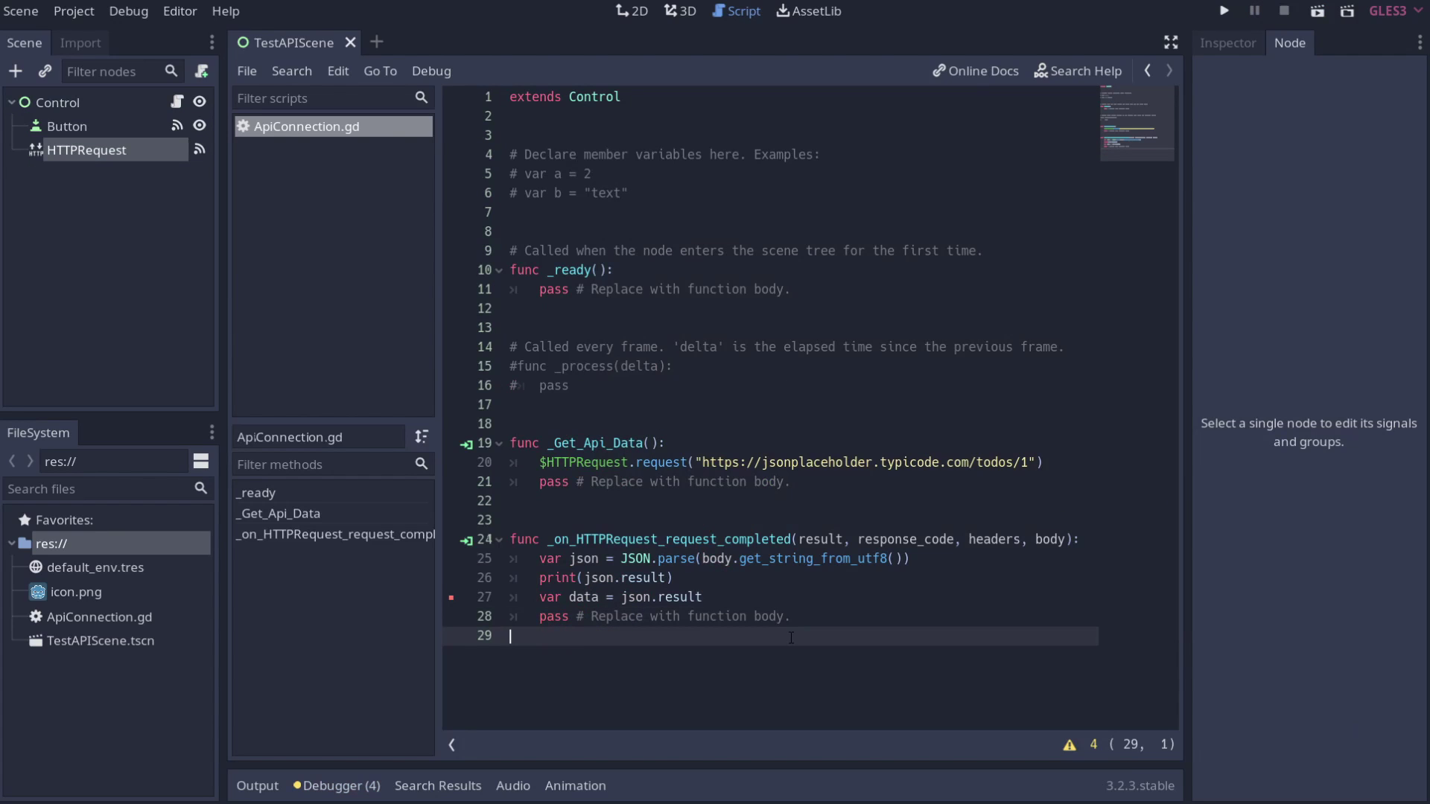
{"action": "left_click", "coordinate": [74, 102]}
{"action": "right_click", "coordinate": [74, 102]}
{"action": "left_click", "coordinate": [110, 165]}
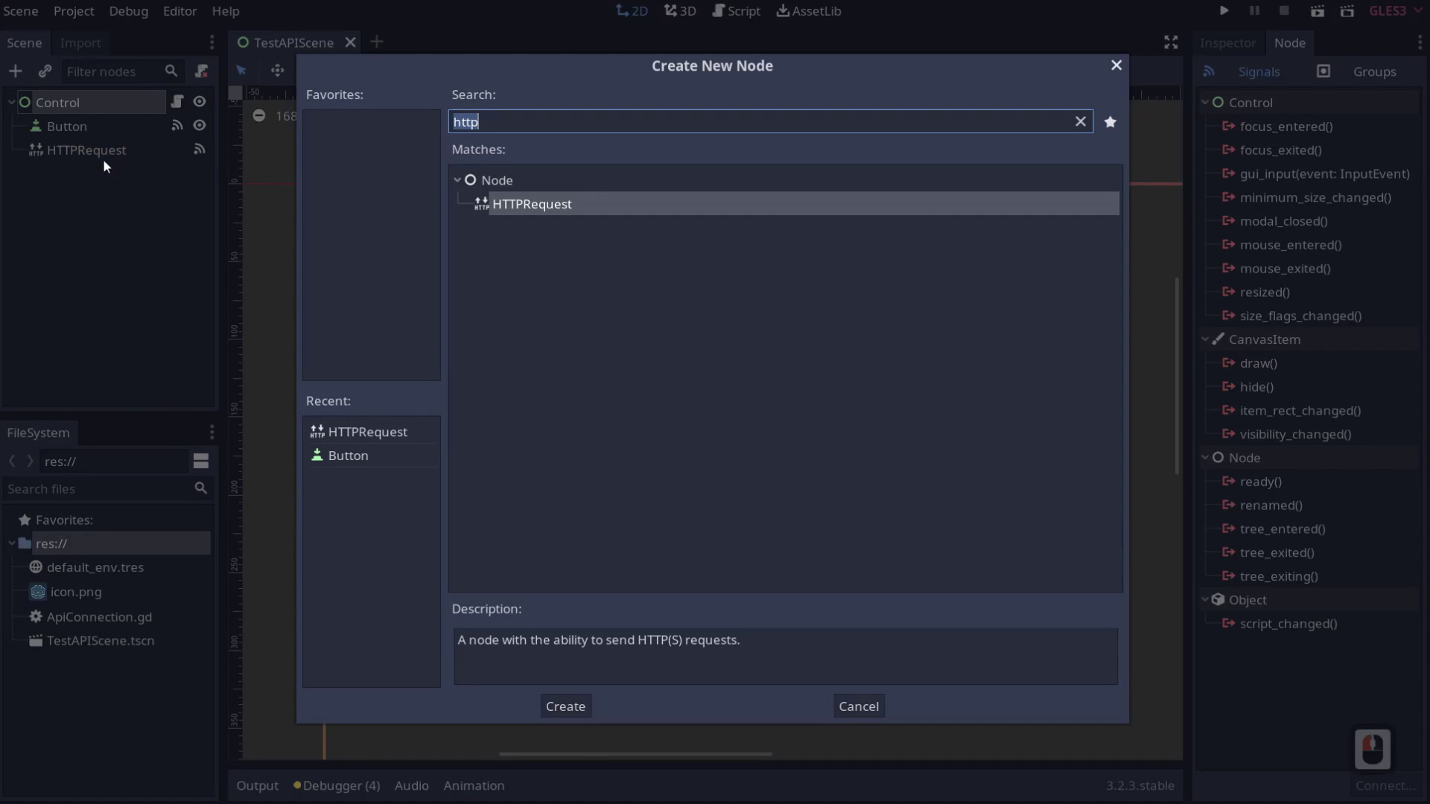
{"action": "type", "text": "textg"}
{"action": "key", "text": "BackSpace"}
{"action": "key", "text": "Return"}
{"action": "left_click_drag", "start_coordinate": [849, 299], "coordinate": [298, 236]}
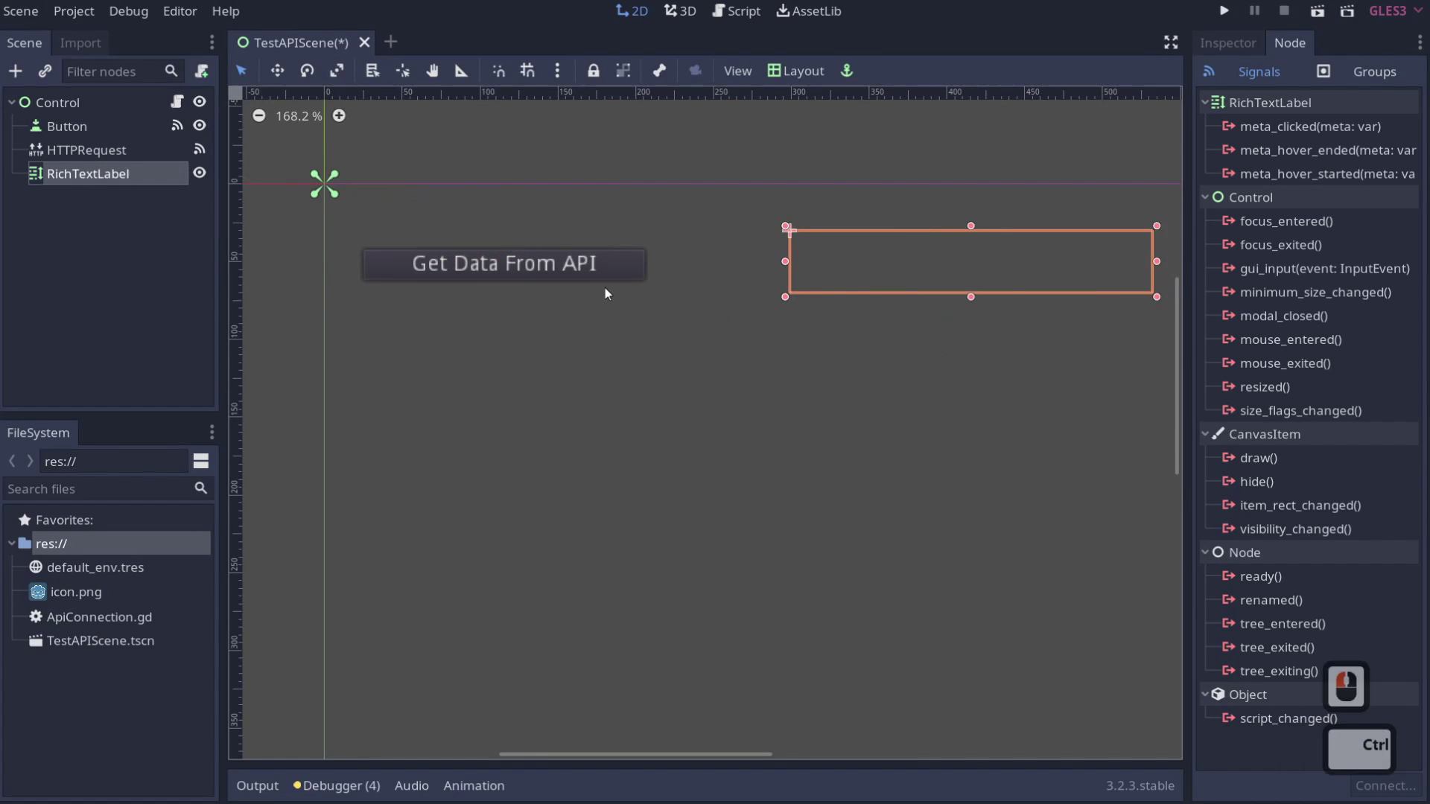
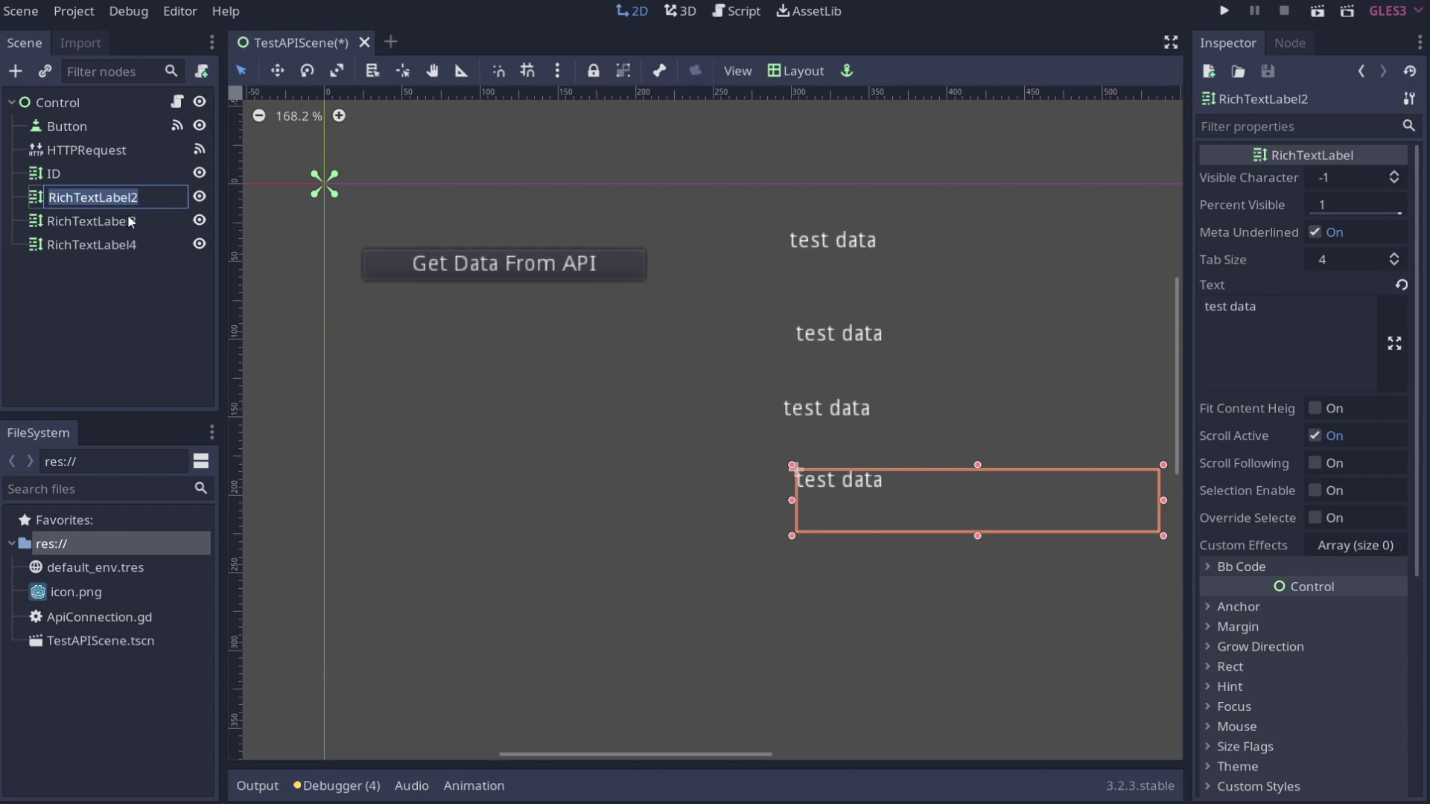
- Rename RichTextLabel2 to 'user anme' and switch to the JSONPlaceholder page
{"action": "type", "text": "user anme"}
{"action": "key", "text": "Return"}
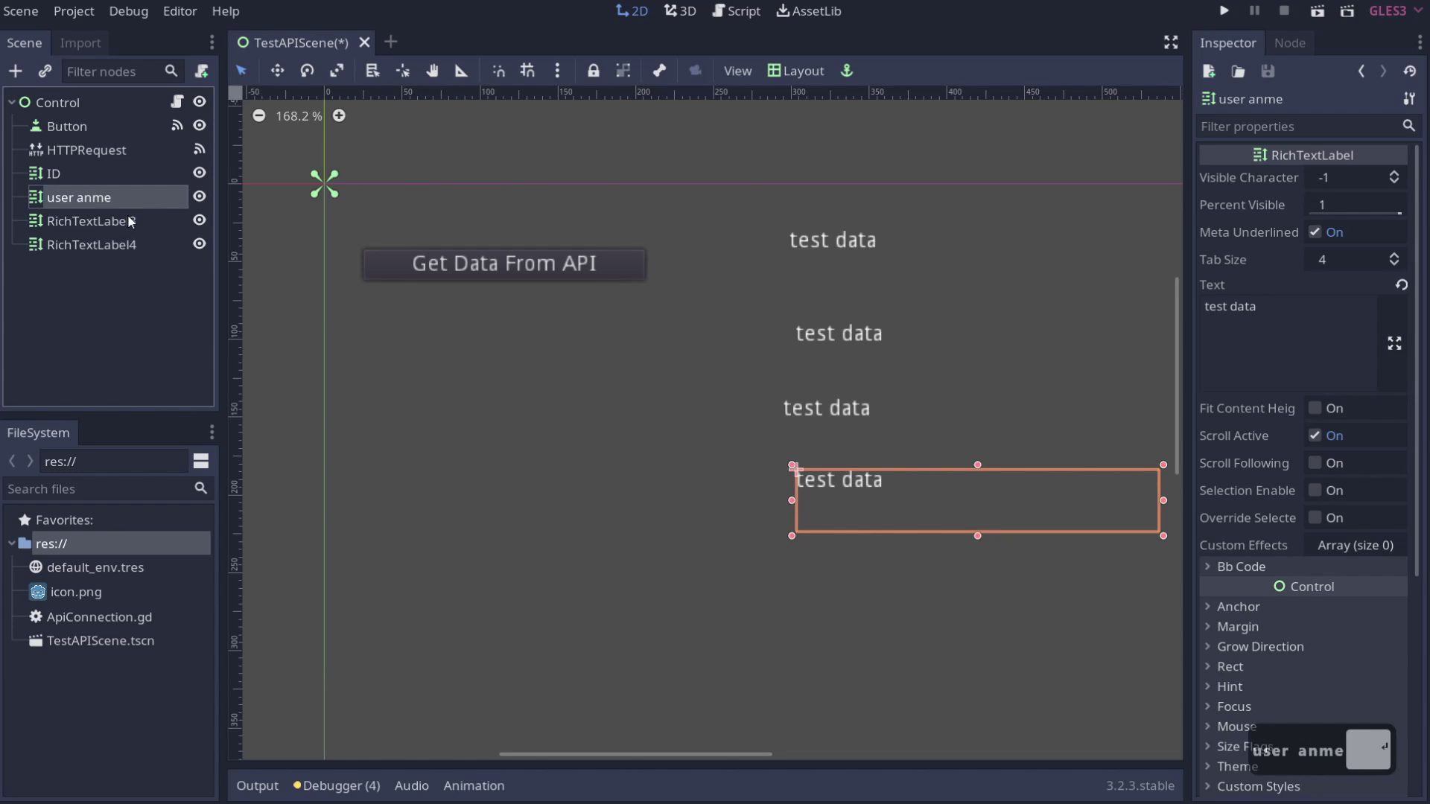
{"action": "key", "text": "alt+Tab"}
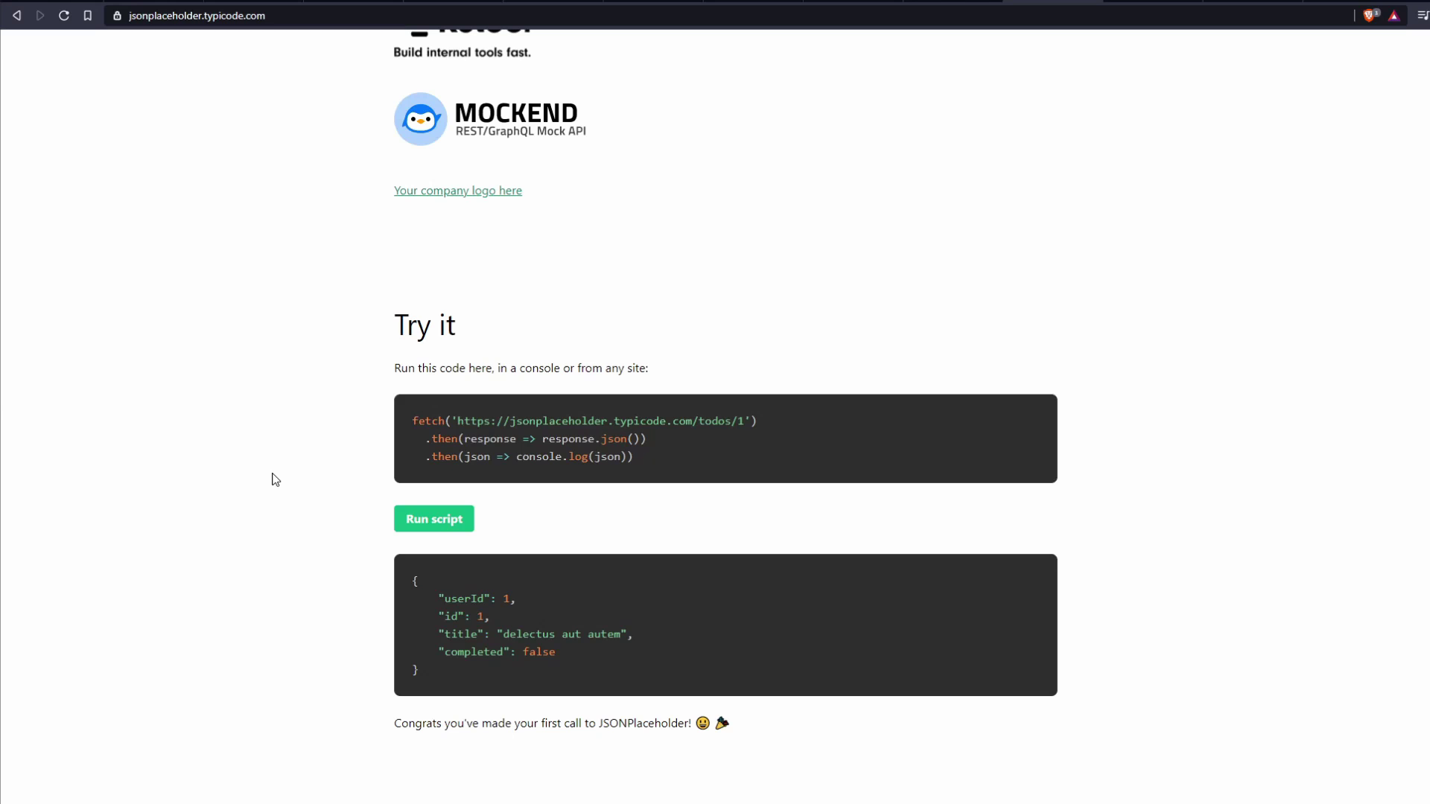
- Return to the editor and line up the second and bottom labels with the others
{"action": "key", "text": "alt+Tab"}
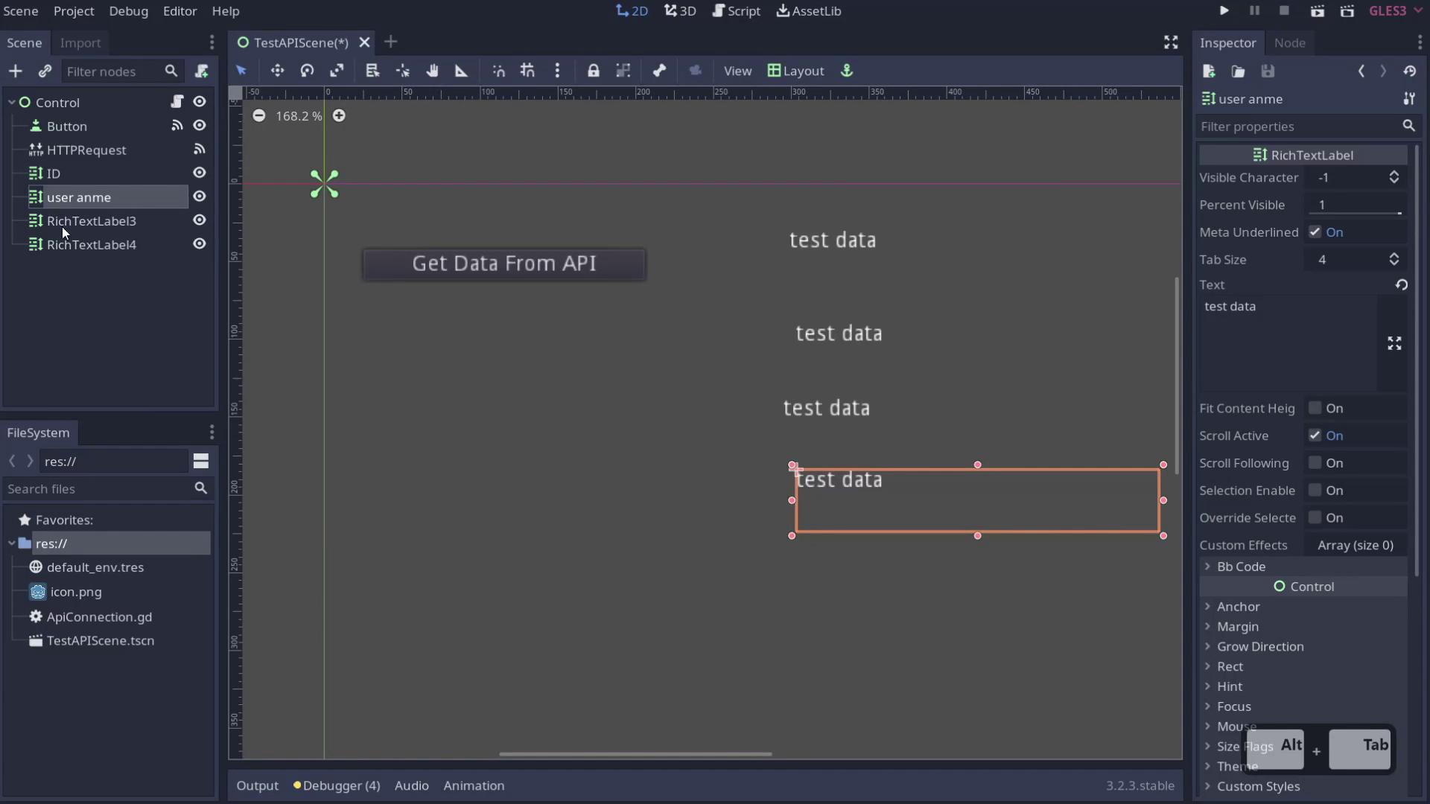
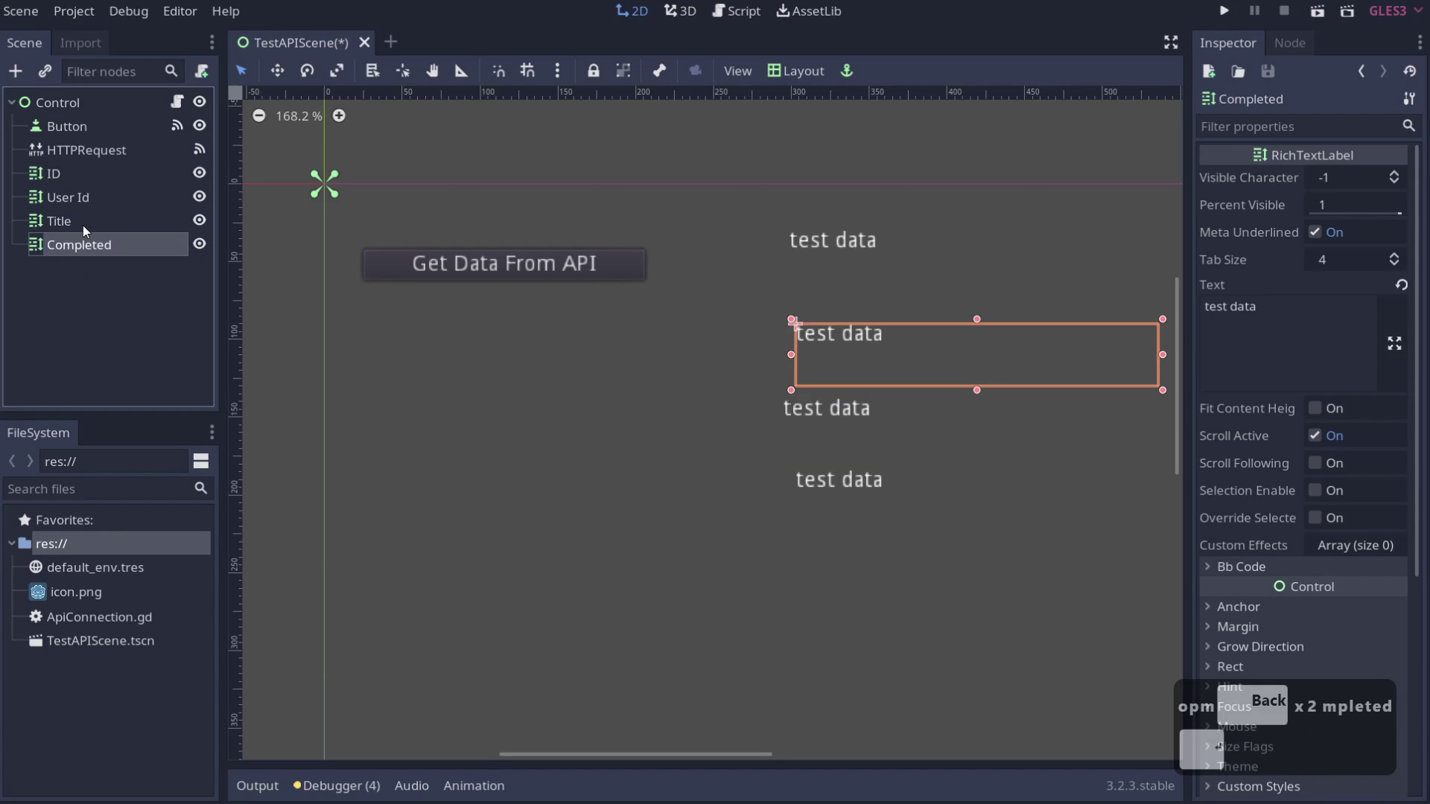
{"action": "left_click", "coordinate": [869, 254]}
{"action": "left_click", "coordinate": [857, 348]}
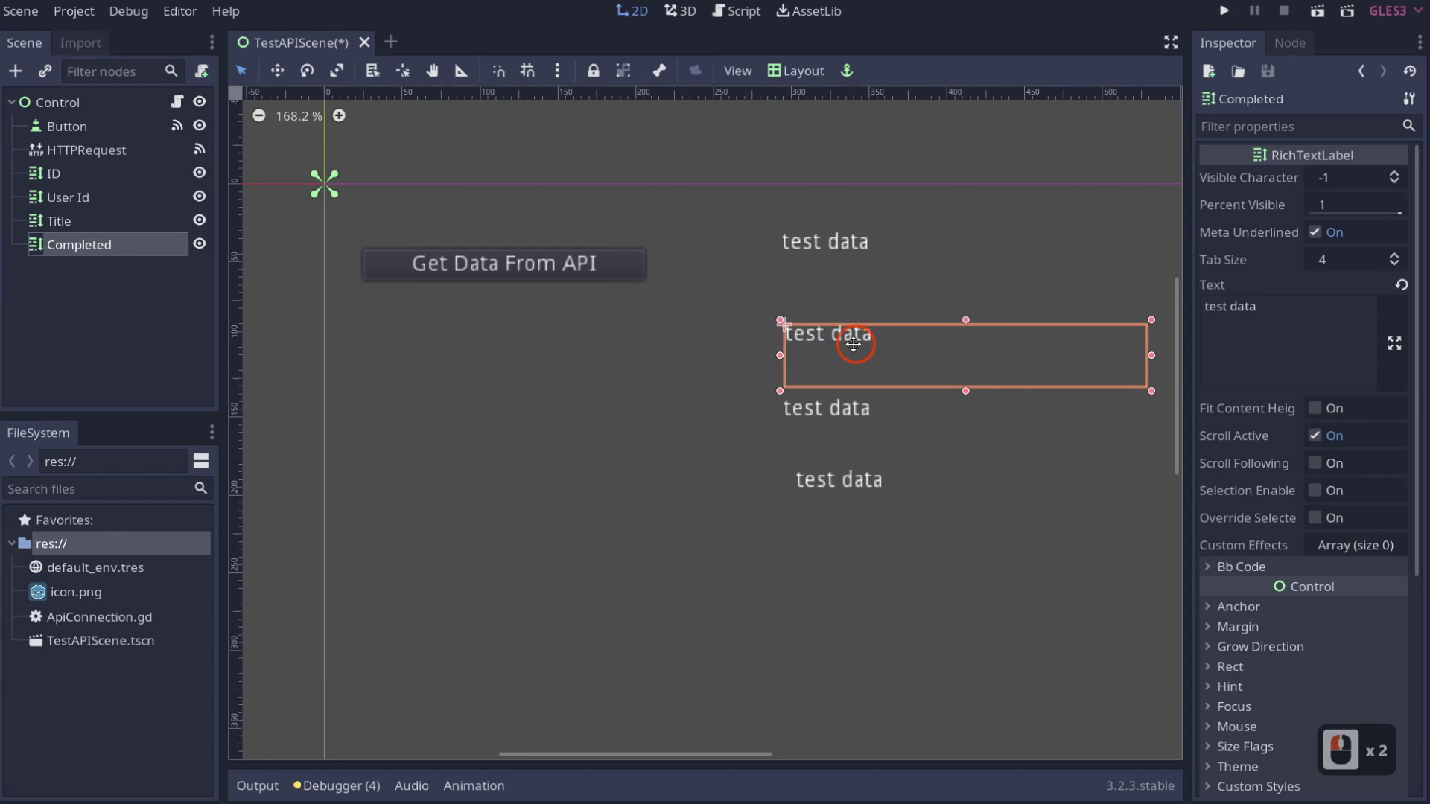
{"action": "left_click", "coordinate": [856, 437]}
{"action": "left_click", "coordinate": [868, 485]}
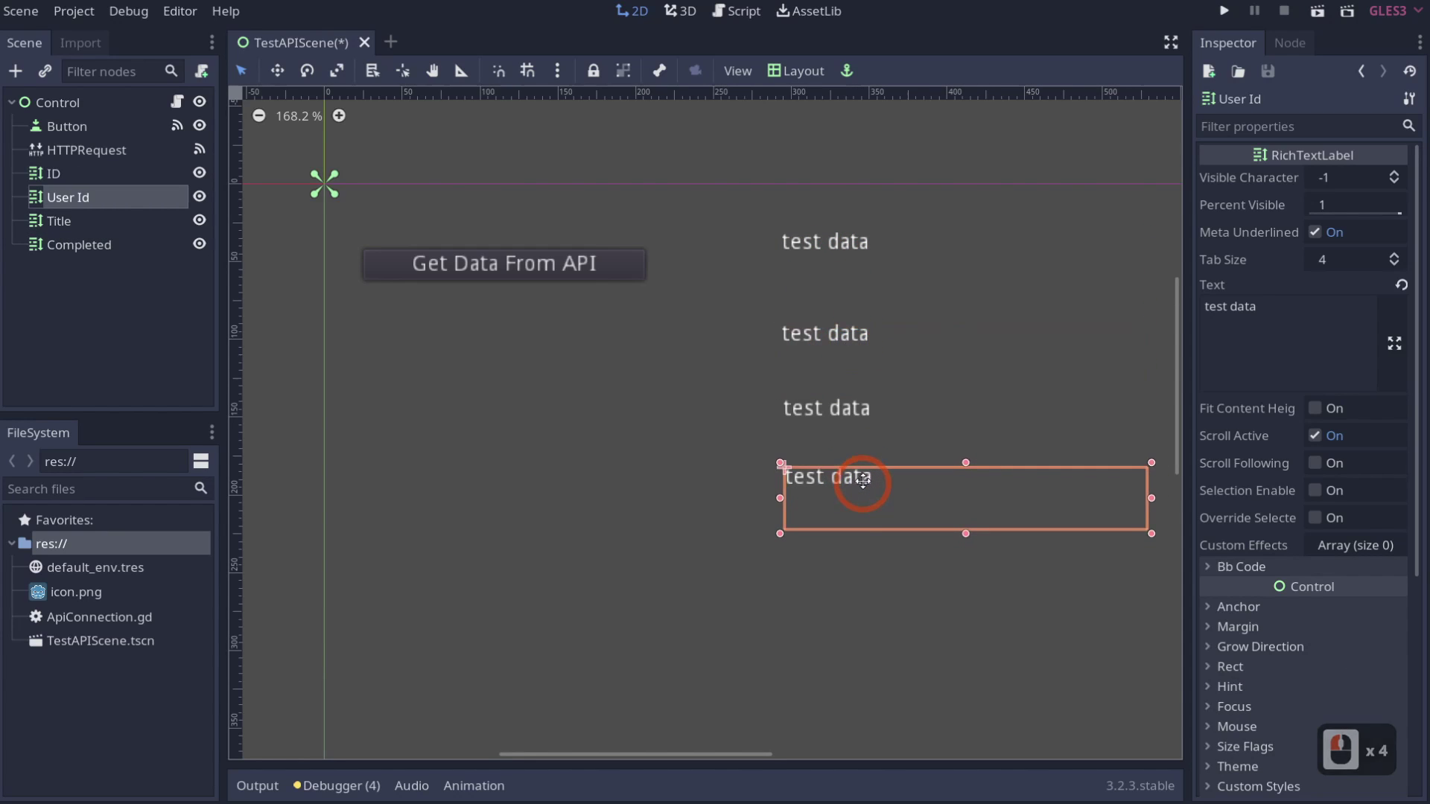
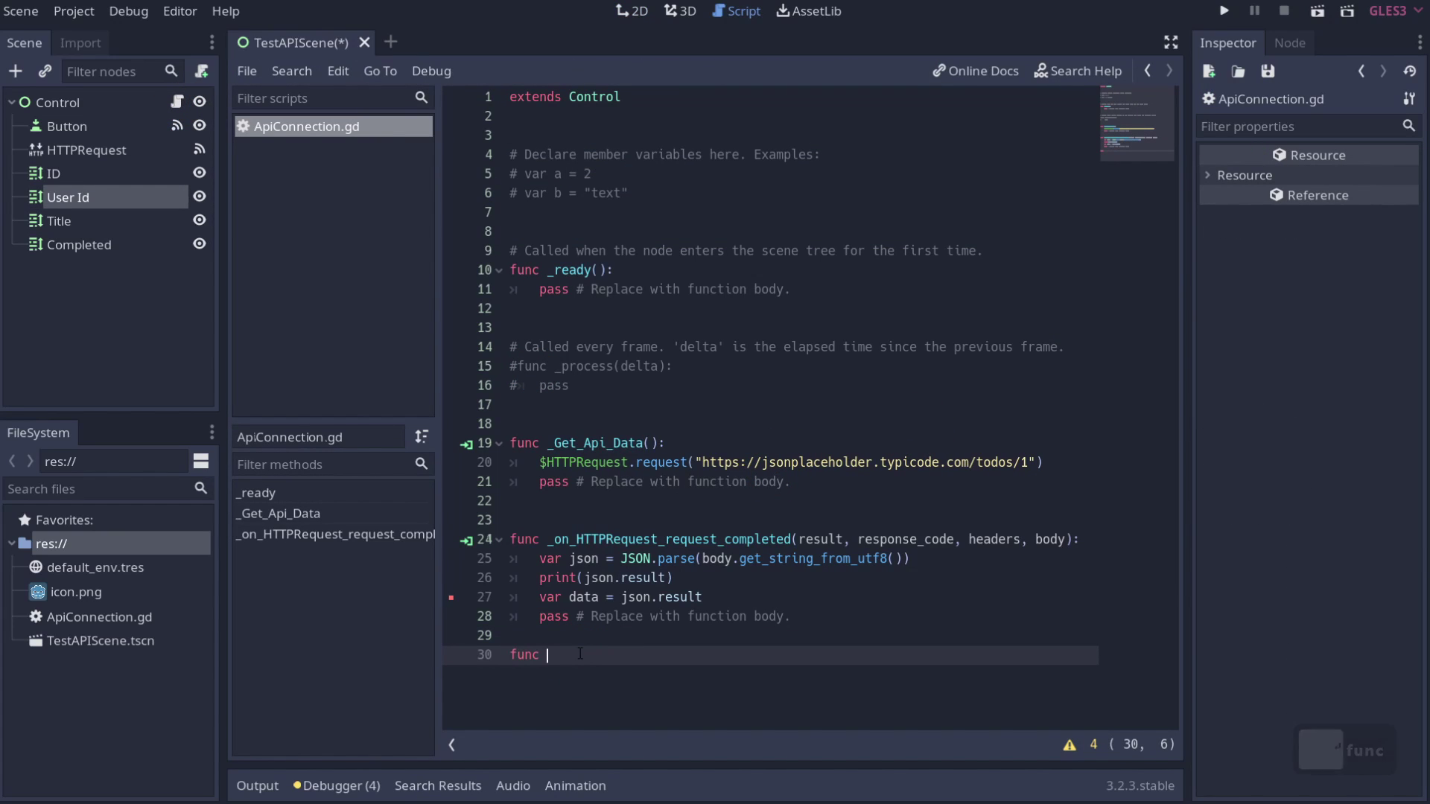
- Declare func setInterfaceData(data): and start its body
{"action": "type", "text": "s"}
{"action": "key", "text": "BackSpace"}
{"action": "type", "text": "n"}
{"action": "key", "text": "BackSpace"}
{"action": "key", "text": "BackSpace"}
{"action": "type", "text": "et"}
{"action": "key", "text": "BackSpace"}
{"action": "key", "text": "BackSpace"}
{"action": "key", "text": "BackSpace"}
{"action": "type", "text": "et"}
{"action": "key", "text": "BackSpace"}
{"action": "type", "text": "ta"}
{"action": "key", "text": "BackSpace"}
{"action": "key", "text": "BackSpace"}
{"action": "key", "text": "BackSpace"}
{"action": "type", "text": "iterfaceta"}
{"action": "key", "text": "shift+9"}
{"action": "key", "text": "shift+0"}
{"action": "key", "text": "Left"}
{"action": "type", "text": ")"}
{"action": "key", "text": "Left"}
{"action": "key", "text": "Right"}
{"action": "key", "text": "BackSpace"}
{"action": "key", "text": "Return"}
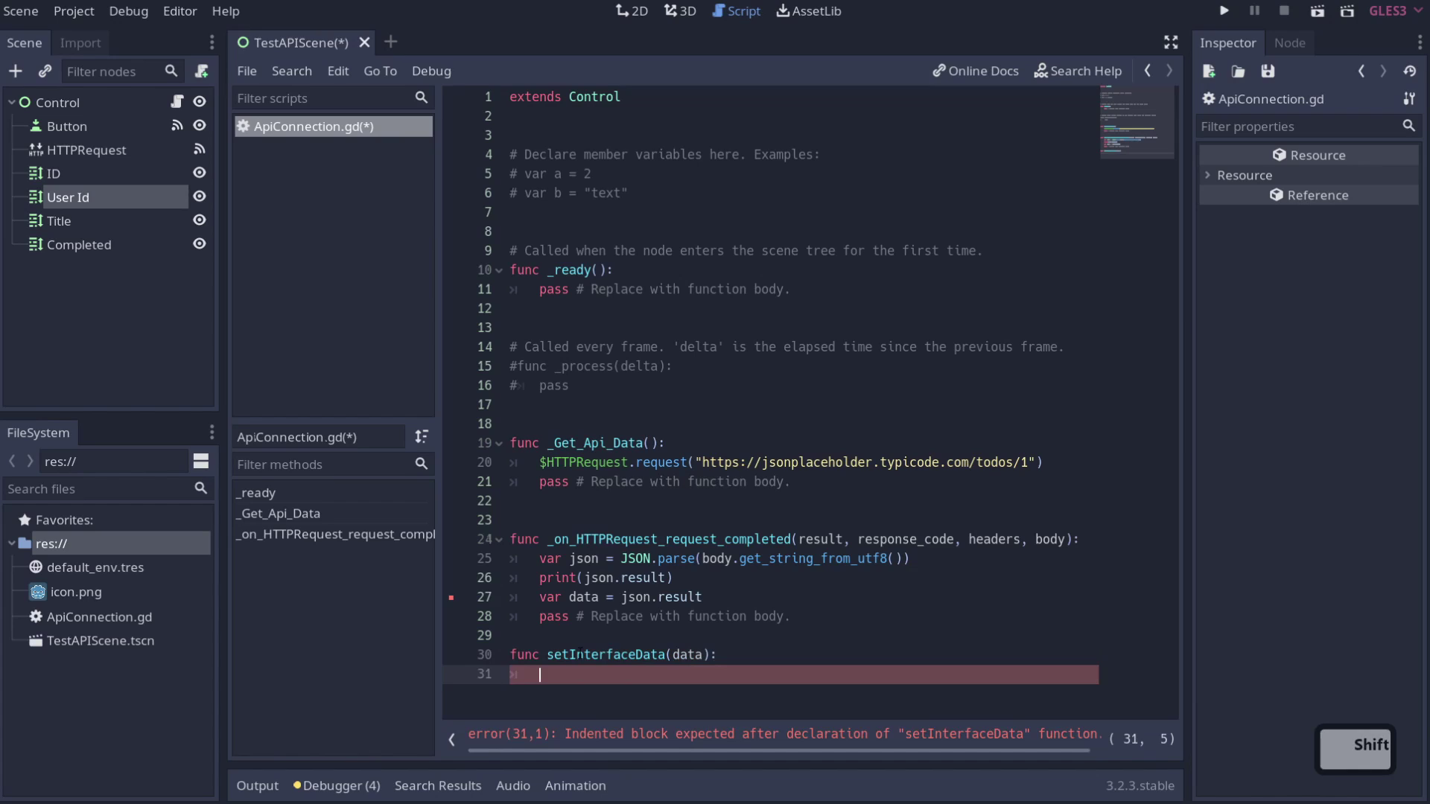
- Assign data.id to $ID.text and data.userId to $"User Id".text
{"action": "type", "text": "$"}
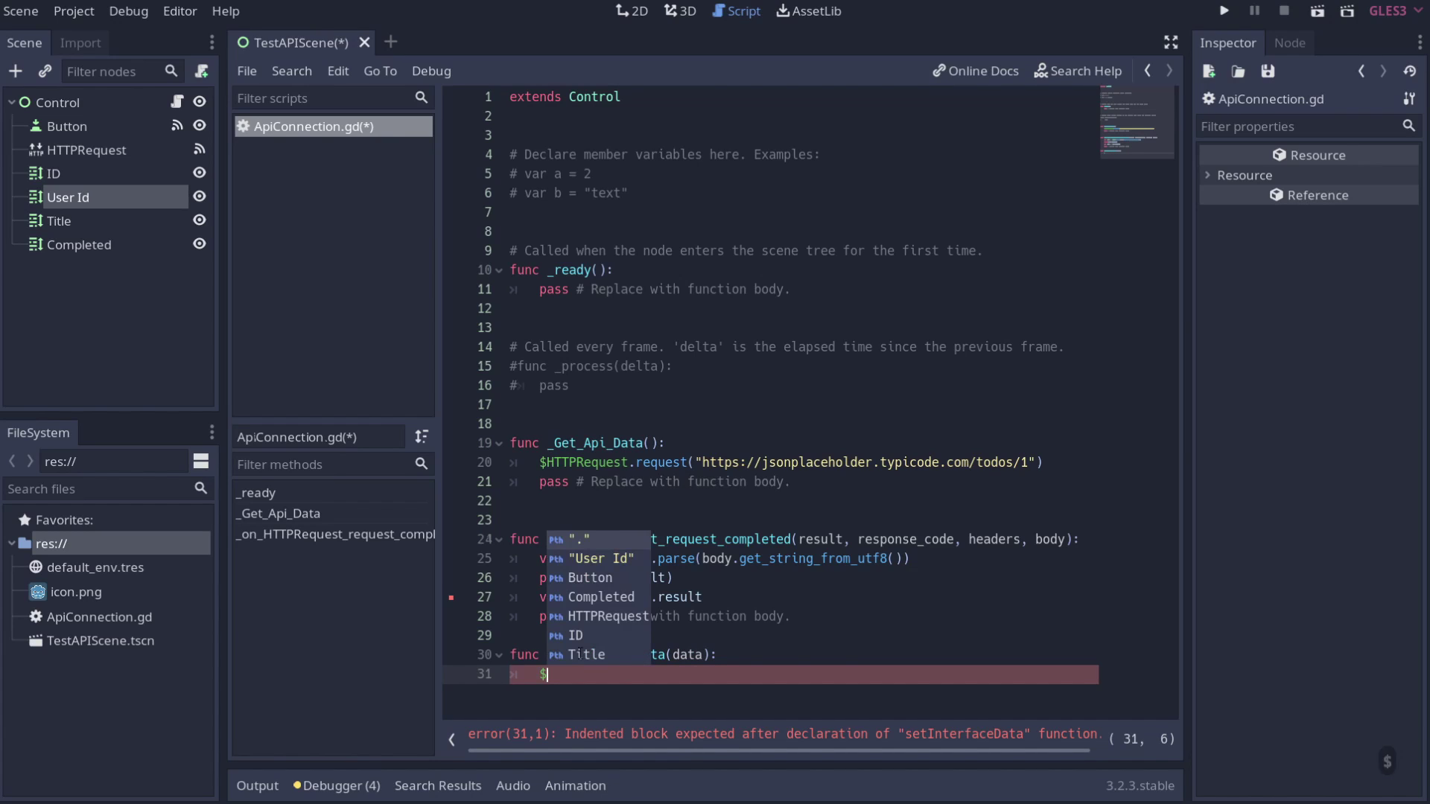
{"action": "key", "text": "Down"}
{"action": "type", "text": ".e"}
{"action": "key", "text": "Return"}
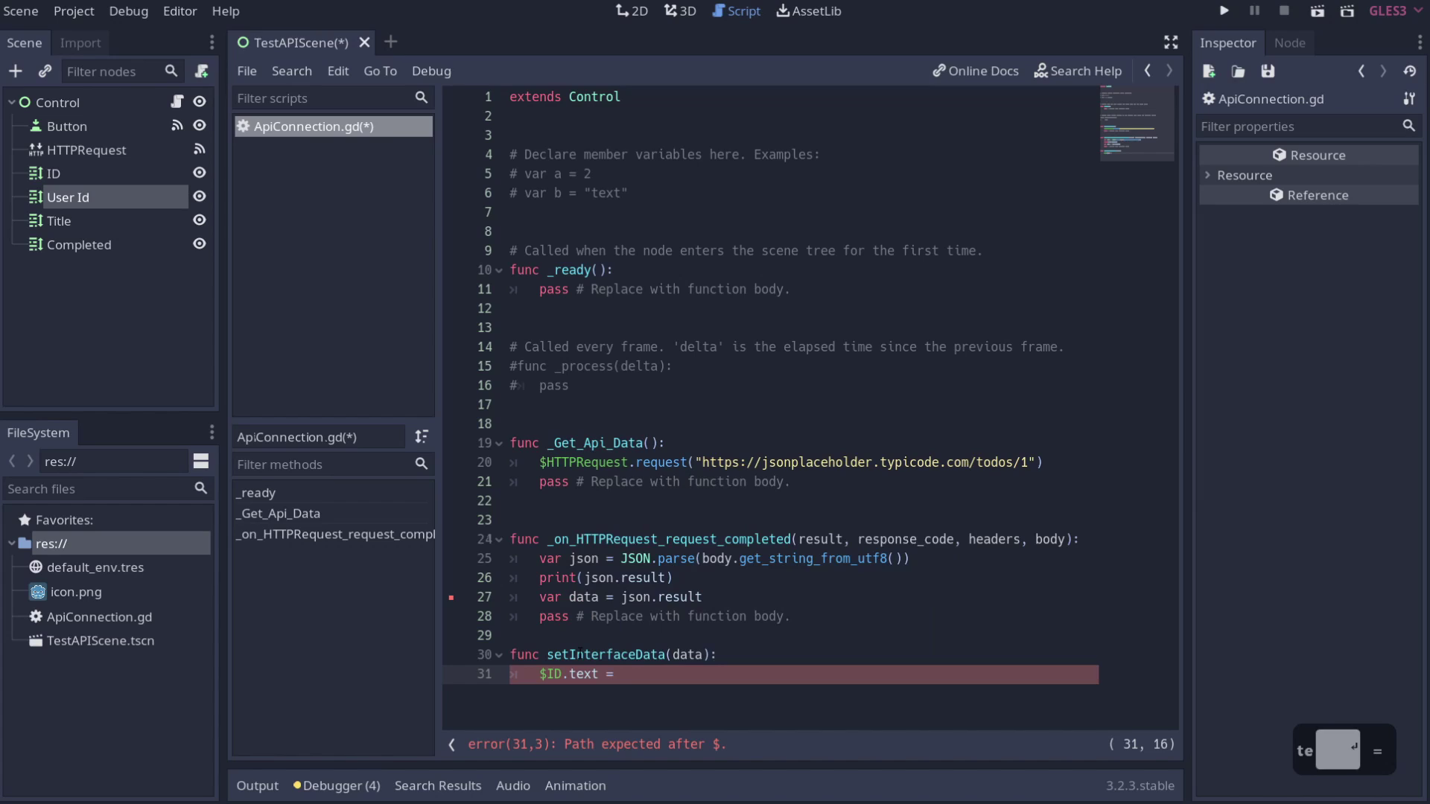
{"action": "type", "text": "data."}
{"action": "type", "text": "$"}
{"action": "type", "text": "user"}
{"action": "key", "text": "Return"}
{"action": "type", "text": ".text = data."}
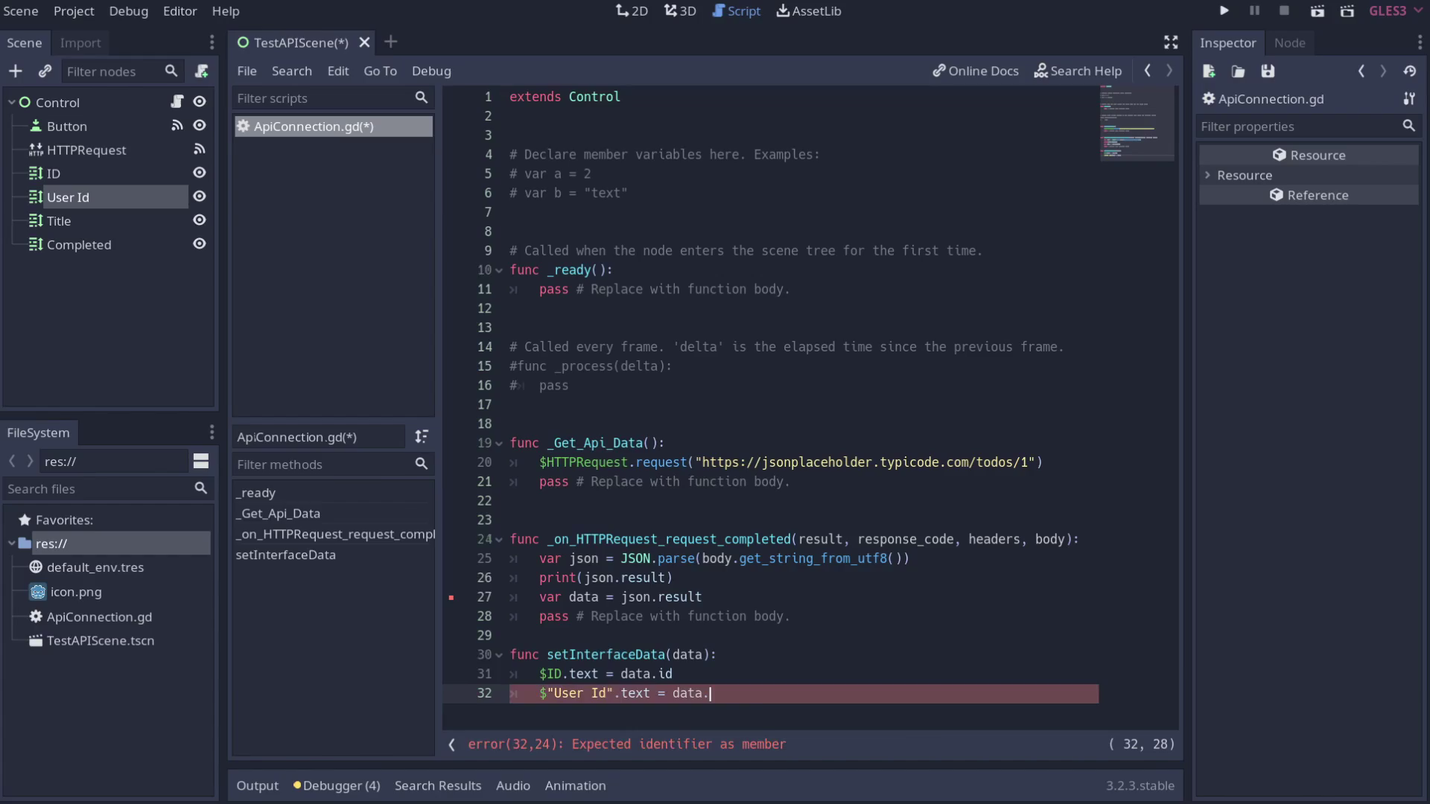
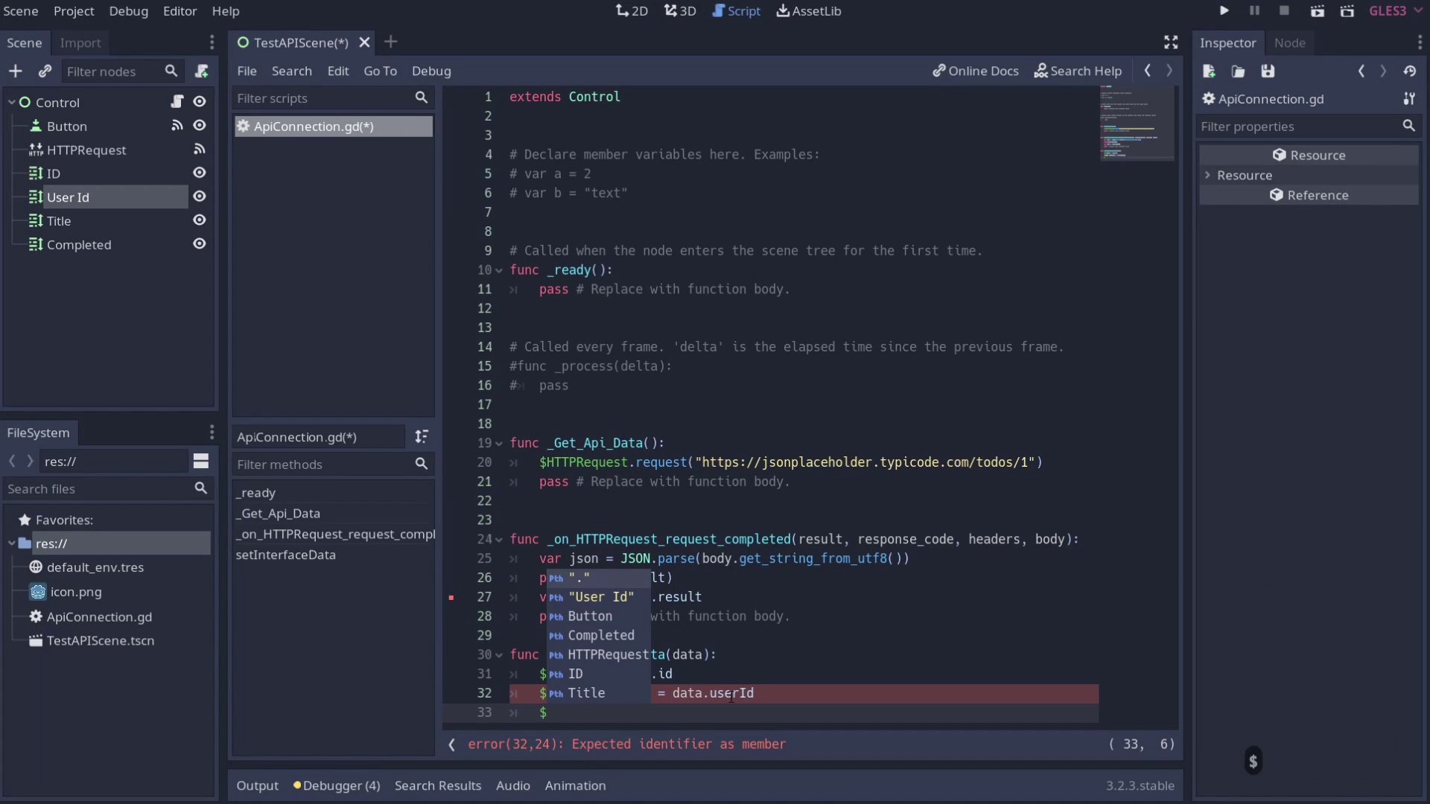
- Assign data.title to $Title.text and data.completed to $Completed.text
{"action": "key", "text": "Down"}
{"action": "key", "text": "Down"}
{"action": "key", "text": "Down"}
{"action": "key", "text": "Down"}
{"action": "key", "text": "Down"}
{"action": "key", "text": "Return"}
{"action": "type", "text": ".text ="}
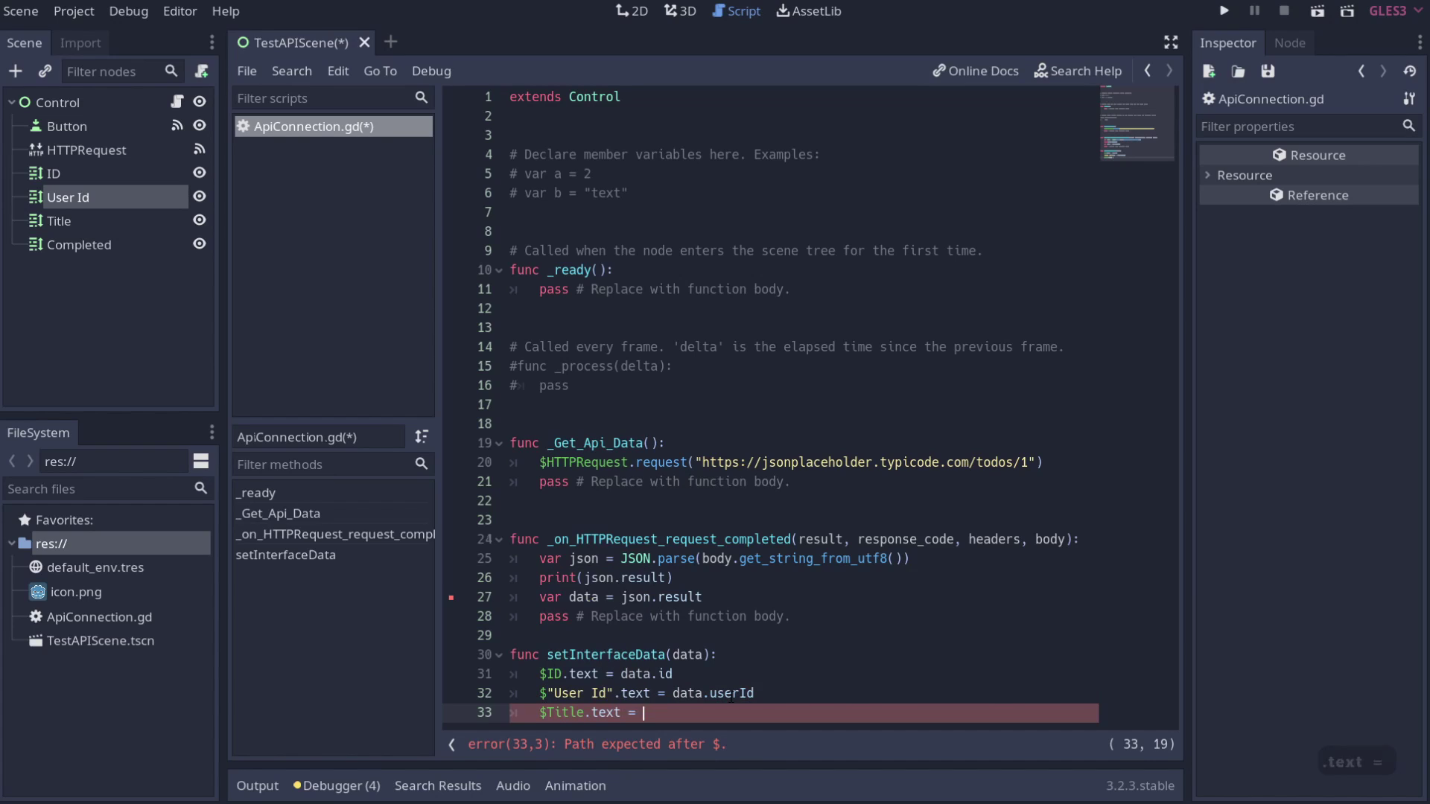
{"action": "type", "text": "data."}
{"action": "type", "text": "itle"}
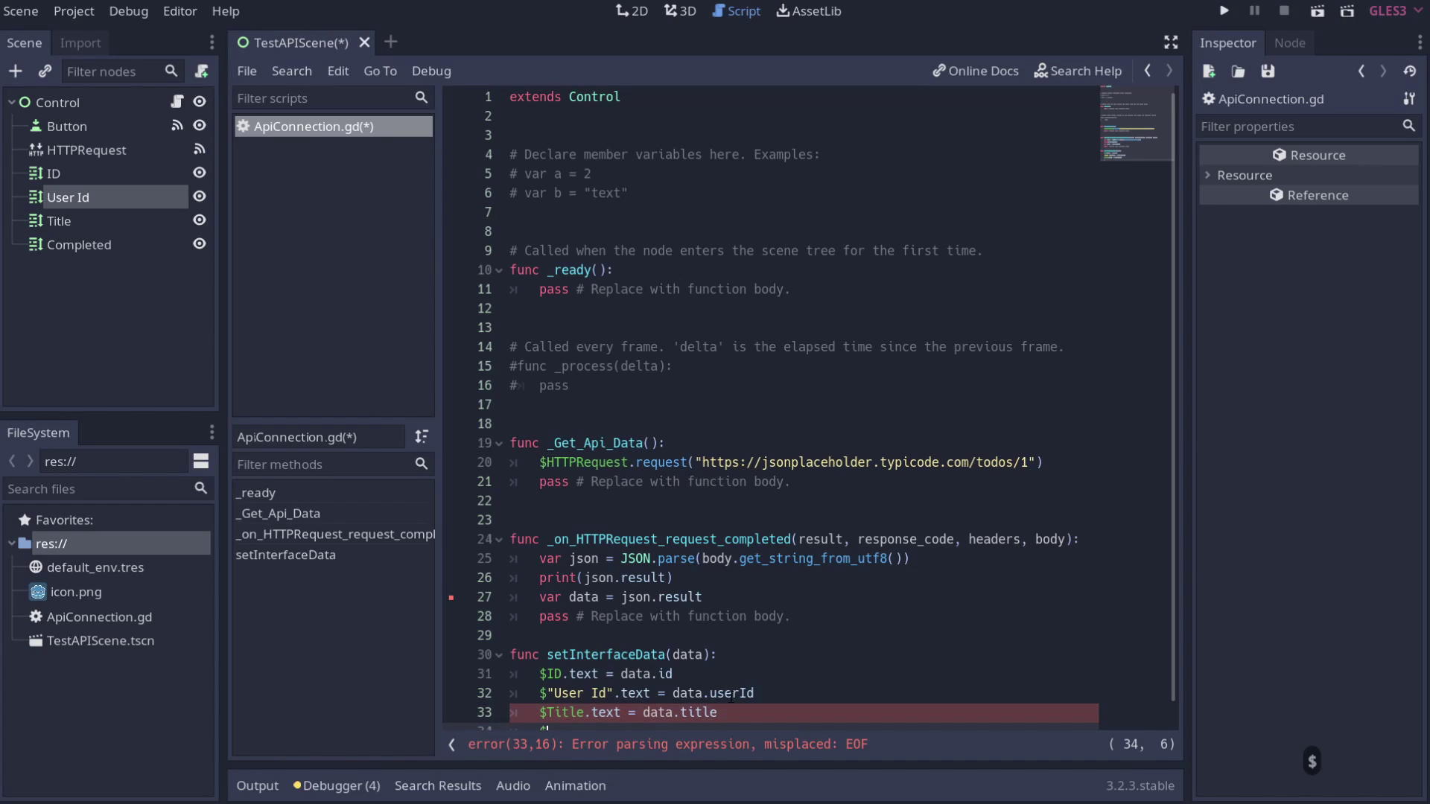
{"action": "key", "text": "Down"}
{"action": "key", "text": "Down"}
{"action": "key", "text": "Down"}
{"action": "key", "text": "Down"}
{"action": "key", "text": "Down"}
{"action": "key", "text": "Down"}
{"action": "key", "text": "Down"}
{"action": "key", "text": "Down"}
{"action": "key", "text": "Up"}
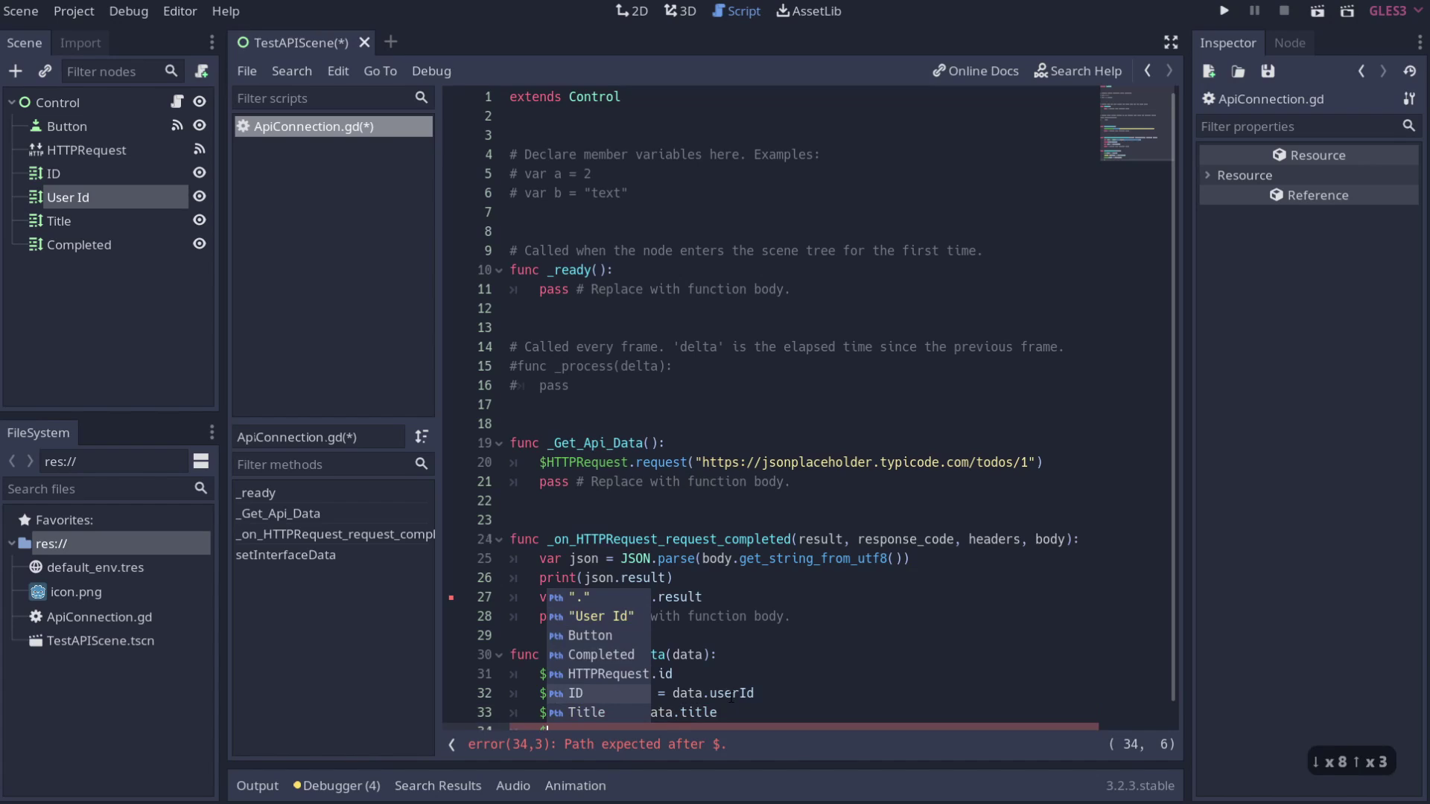
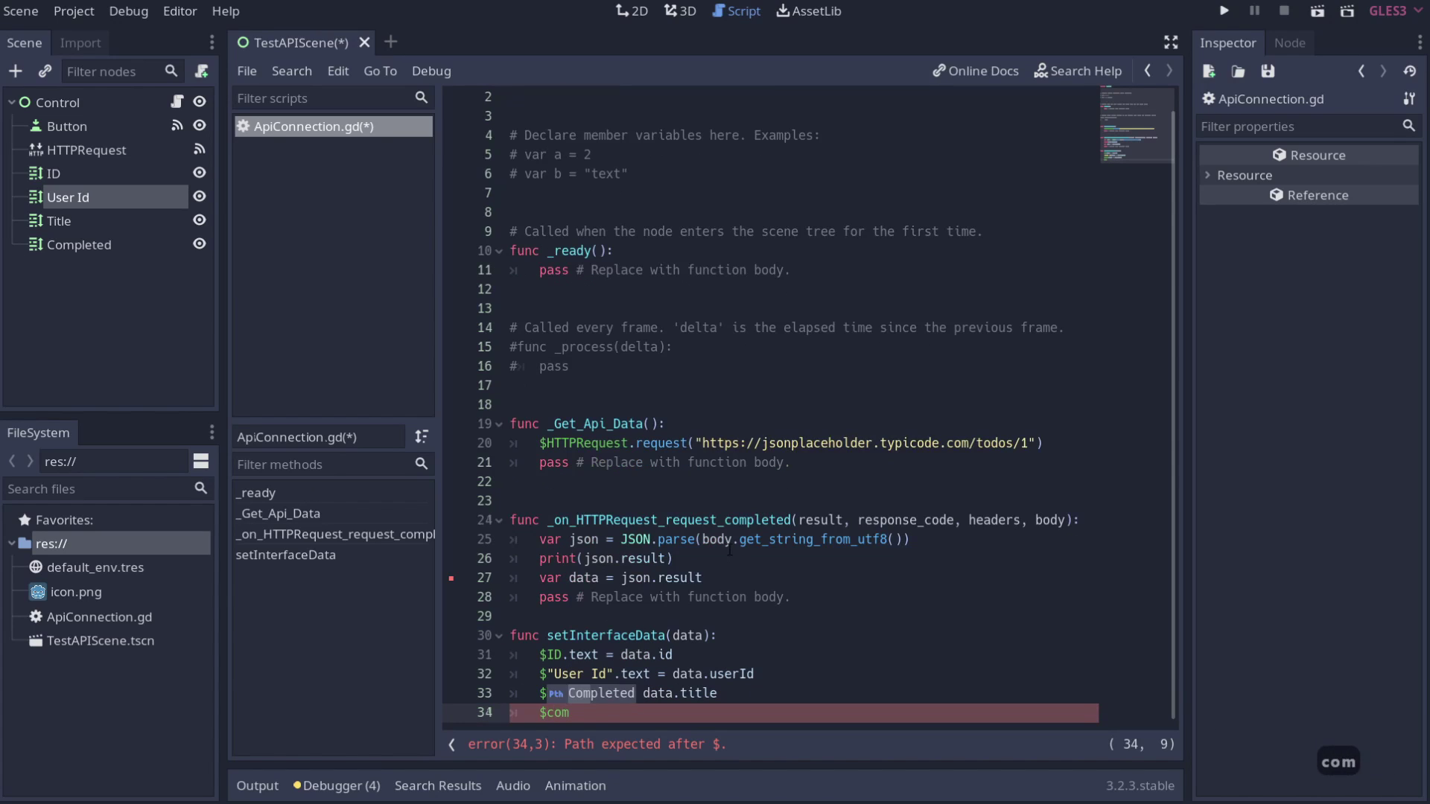
{"action": "key", "text": "Return"}
{"action": "type", "text": "tewxt"}
{"action": "key", "text": "BackSpace"}
{"action": "key", "text": "BackSpace"}
{"action": "key", "text": "BackSpace"}
{"action": "type", "text": "= data"}
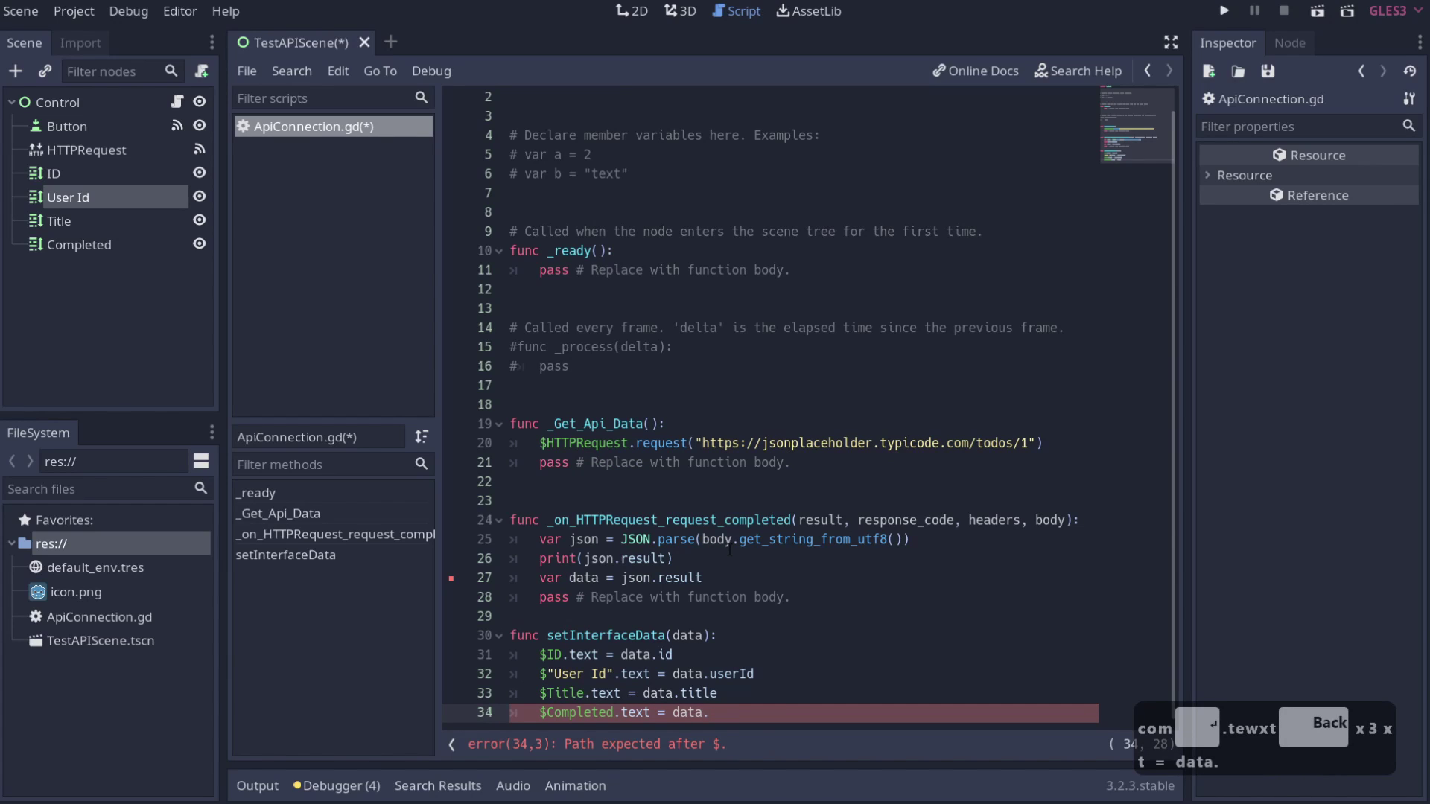
{"action": "type", "text": "leted"}
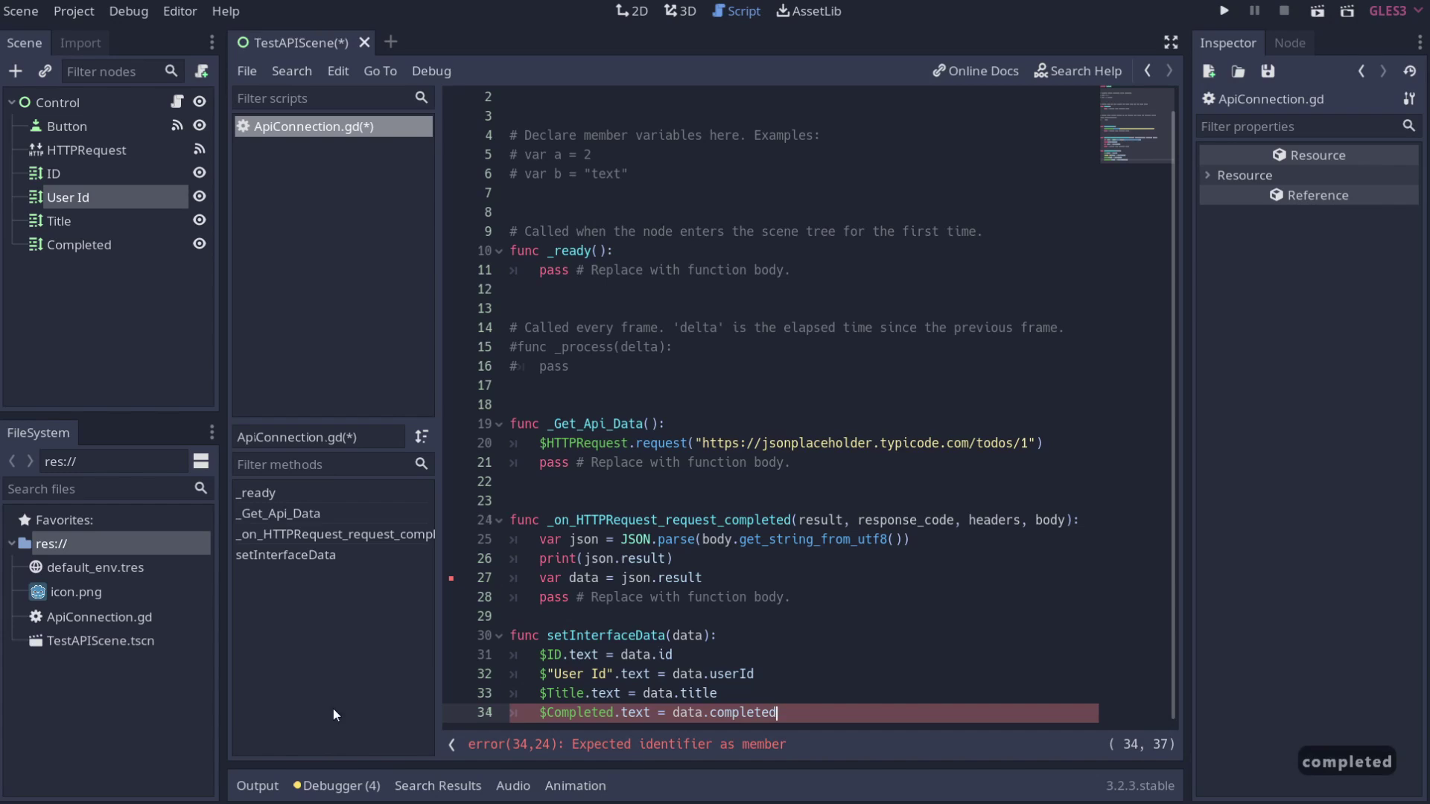
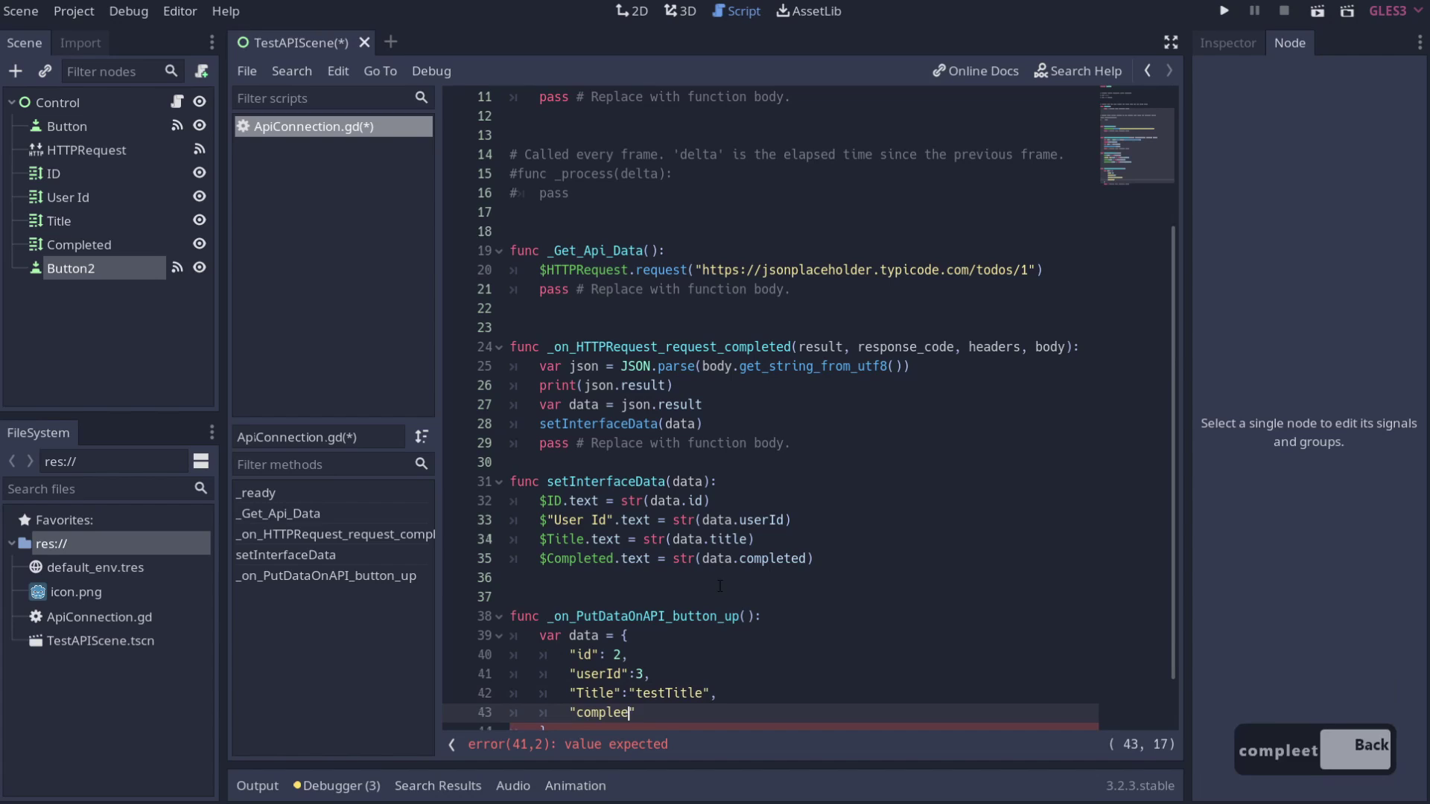
- Finish the data dictionary with the completed key set to true
{"action": "type", "text": "ed"}
{"action": "key", "text": "Right"}
{"action": "type", "text": "terue"}
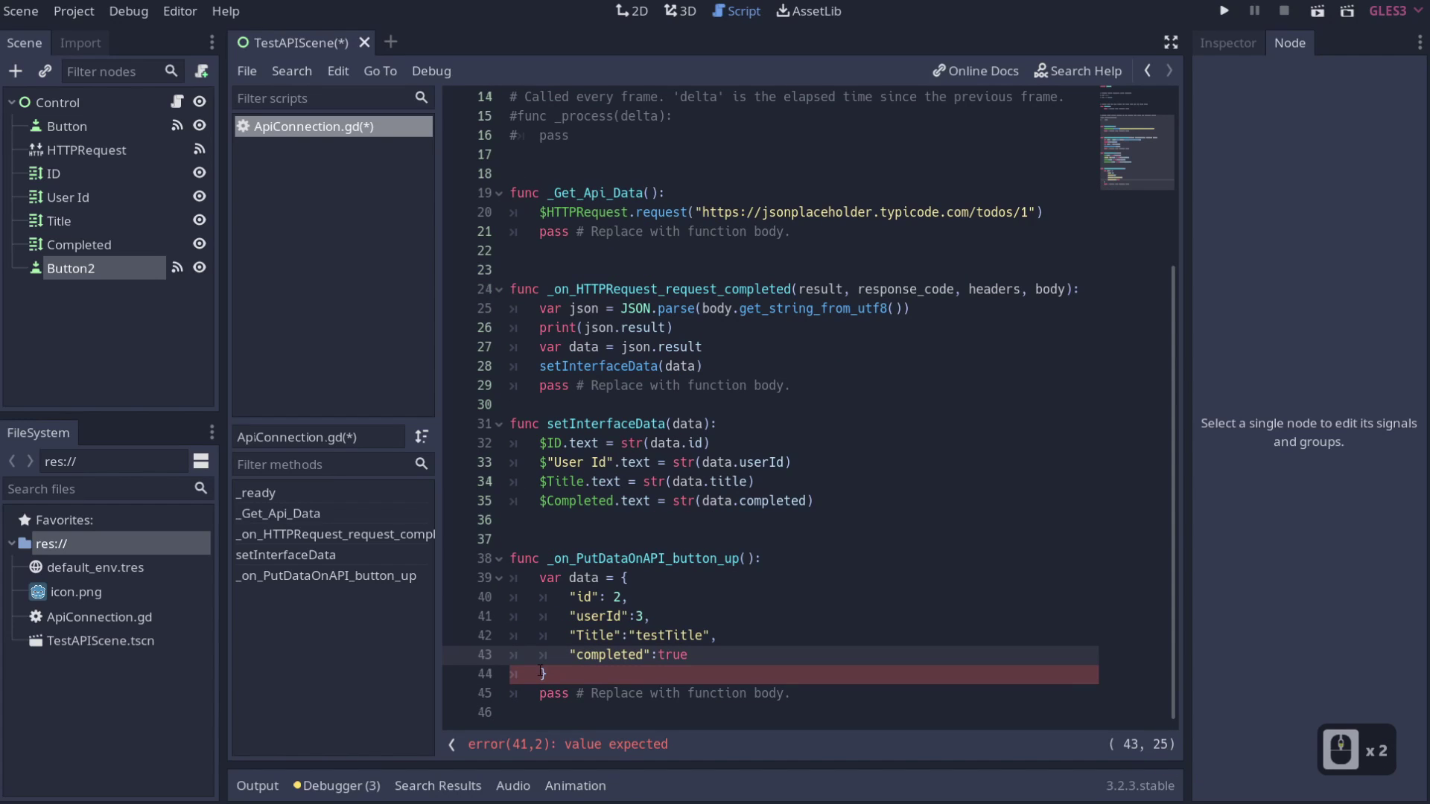
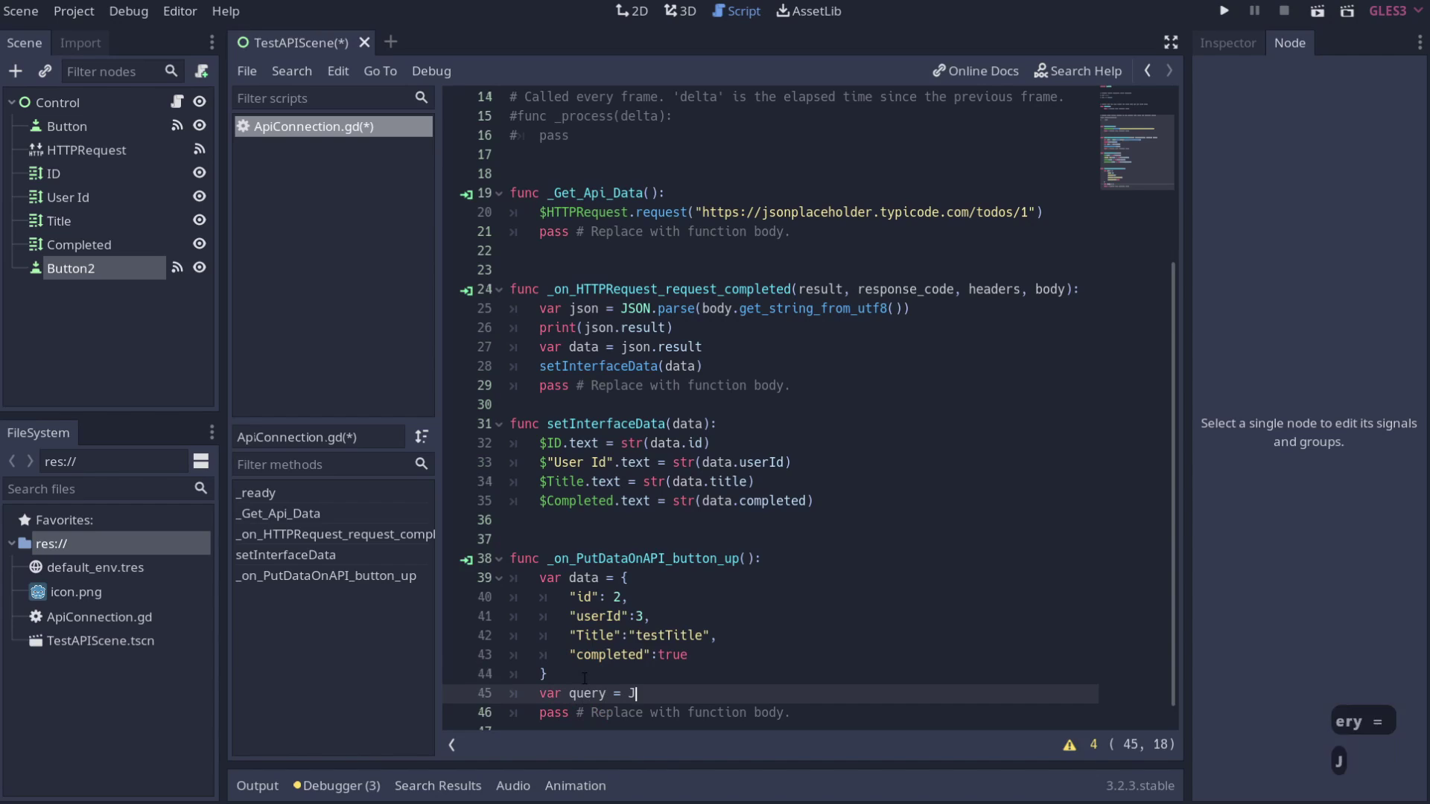
- Add var query = JSON.print(data) to serialise the dictionary
{"action": "type", "text": "on"}
{"action": "key", "text": "BackSpace"}
{"action": "key", "text": "BackSpace"}
{"action": "key", "text": "BackSpace"}
{"action": "type", "text": "s"}
{"action": "key", "text": "Return"}
{"action": "type", "text": "print"}
{"action": "type", "text": "ata"}
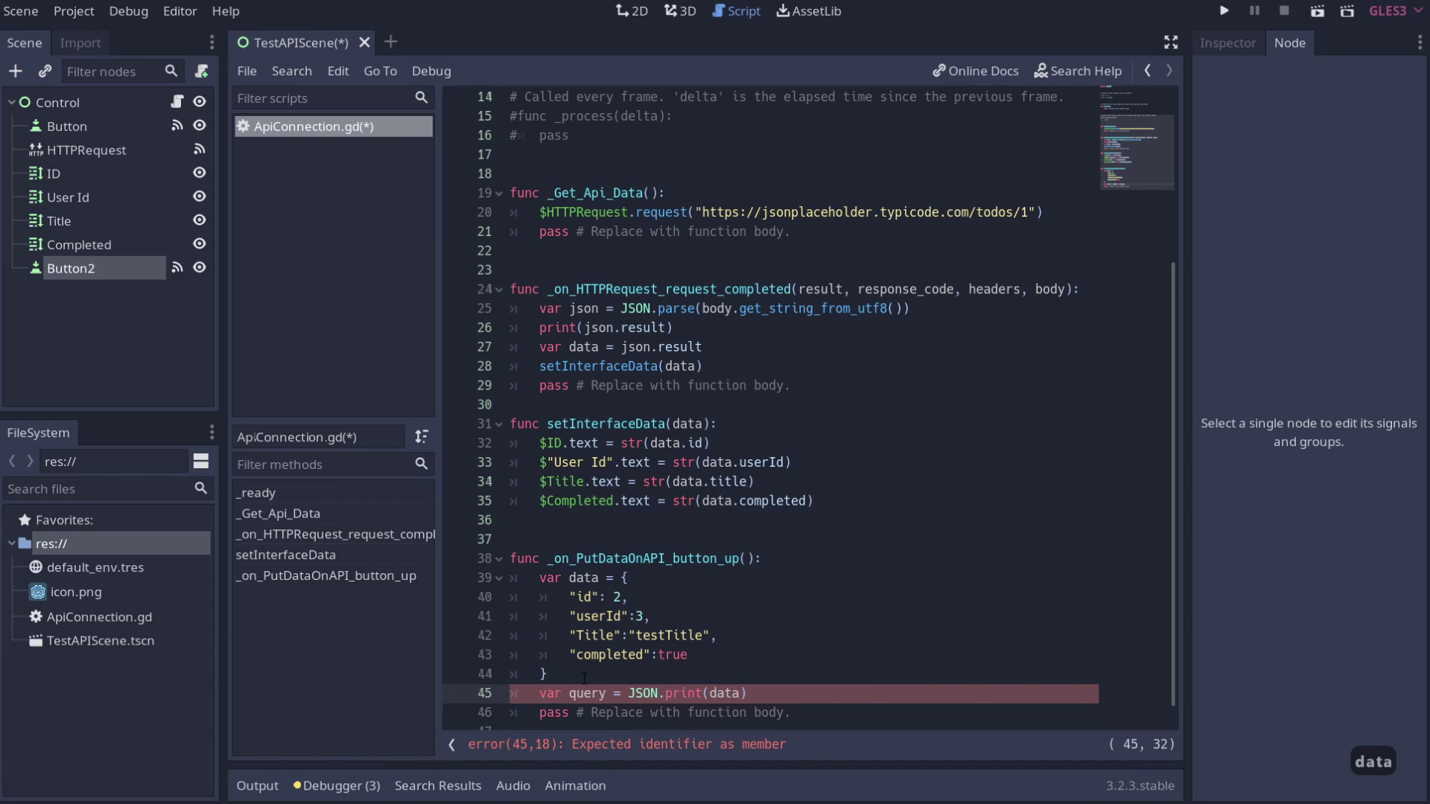
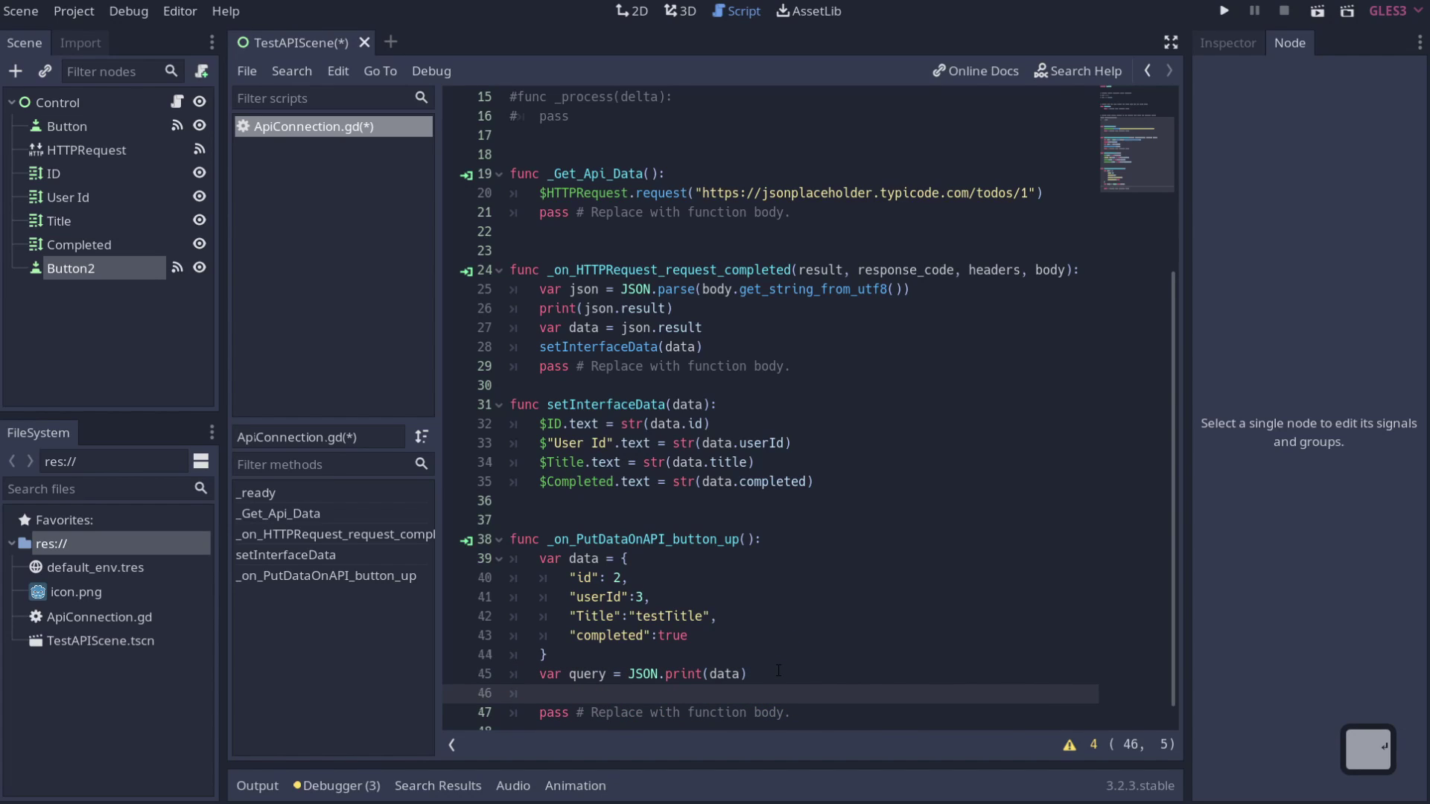
- Add var headers = ["Content-Type: application/json"] and begin the $HTTPRequest.request() call
{"action": "type", "text": "var hea"}
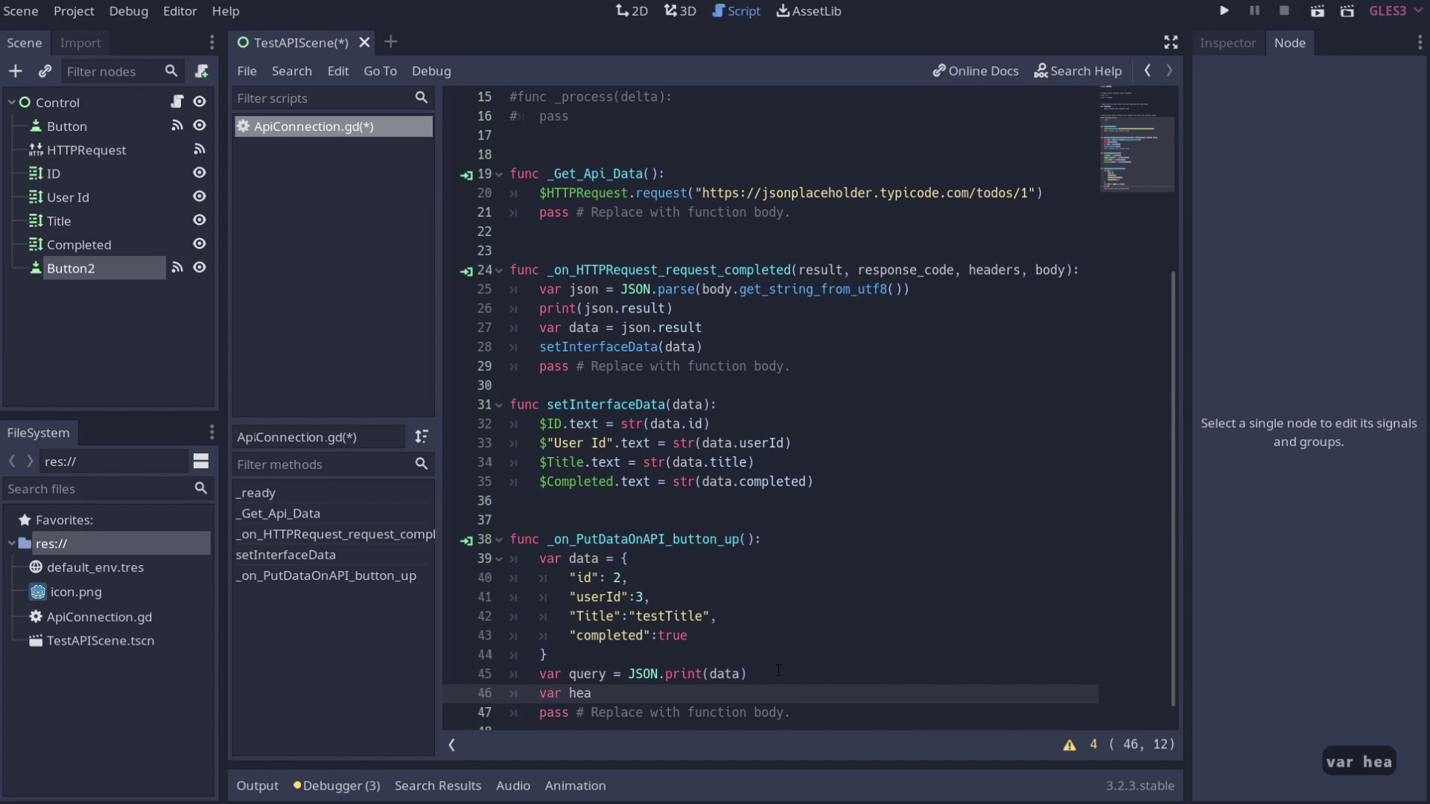
{"action": "type", "text": "ders"}
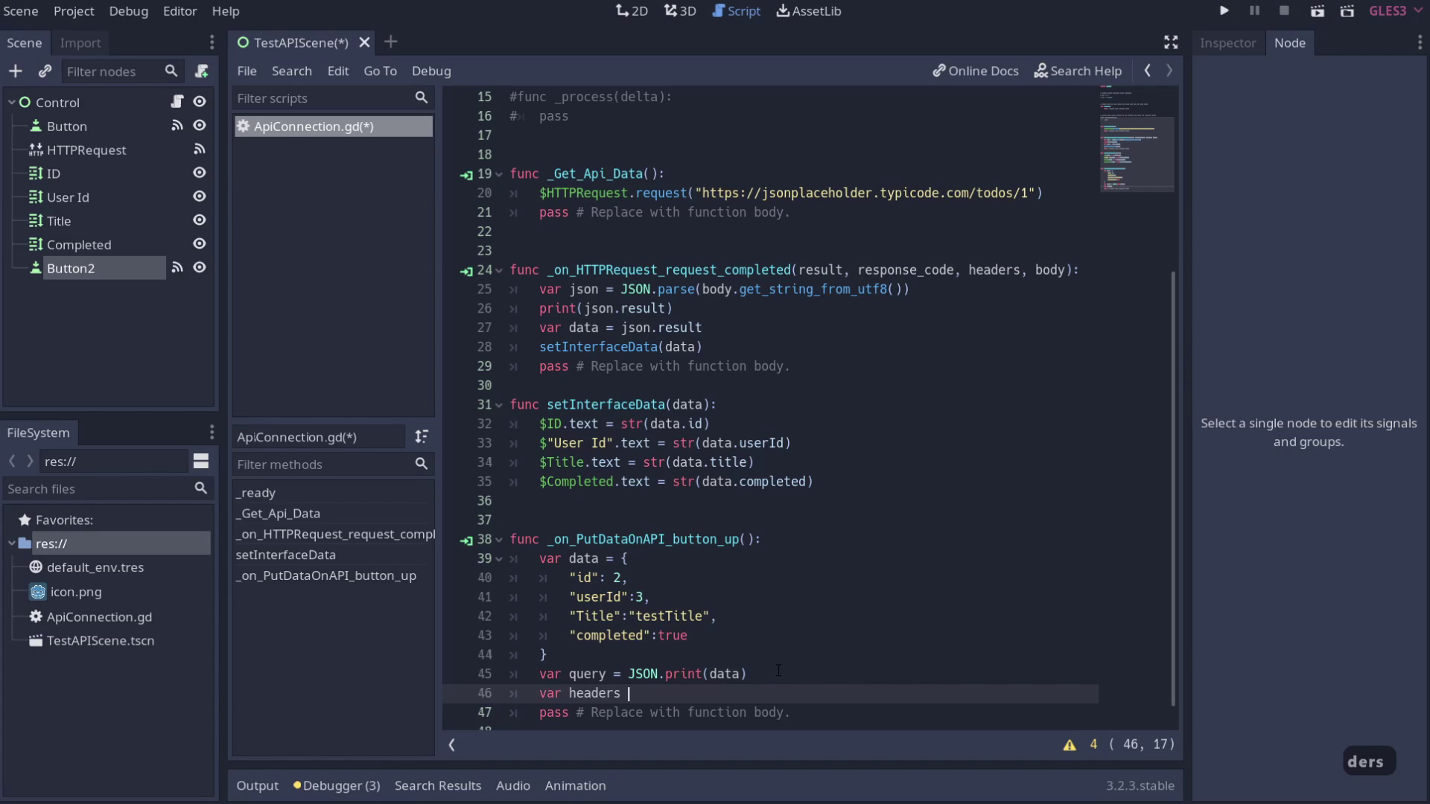
{"action": "type", "text": "= []"}
{"action": "key", "text": "Left"}
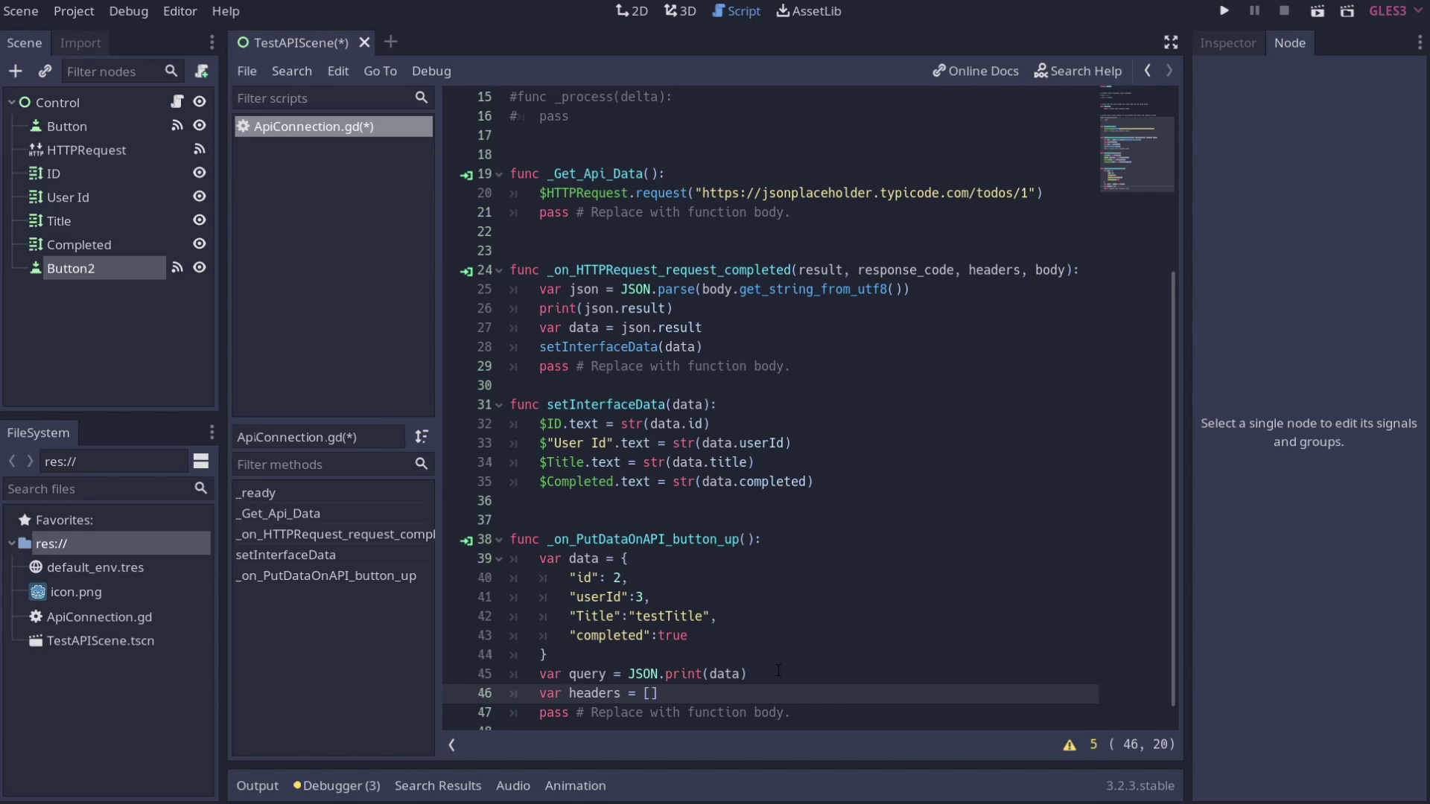
{"action": "type", "text": "\"c"}
{"action": "key", "text": "shift+\""}
{"action": "type", "text": "ntent-tpe"}
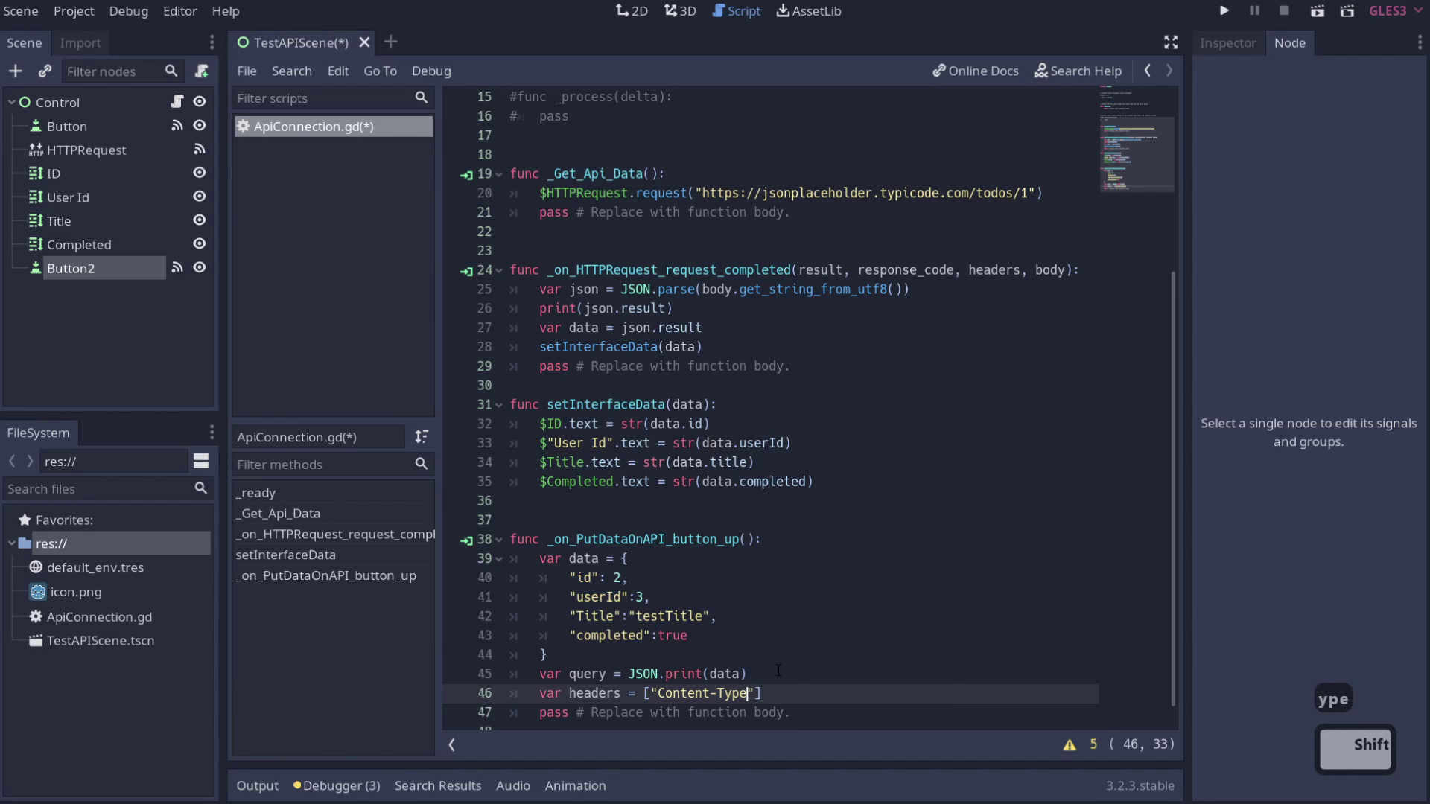
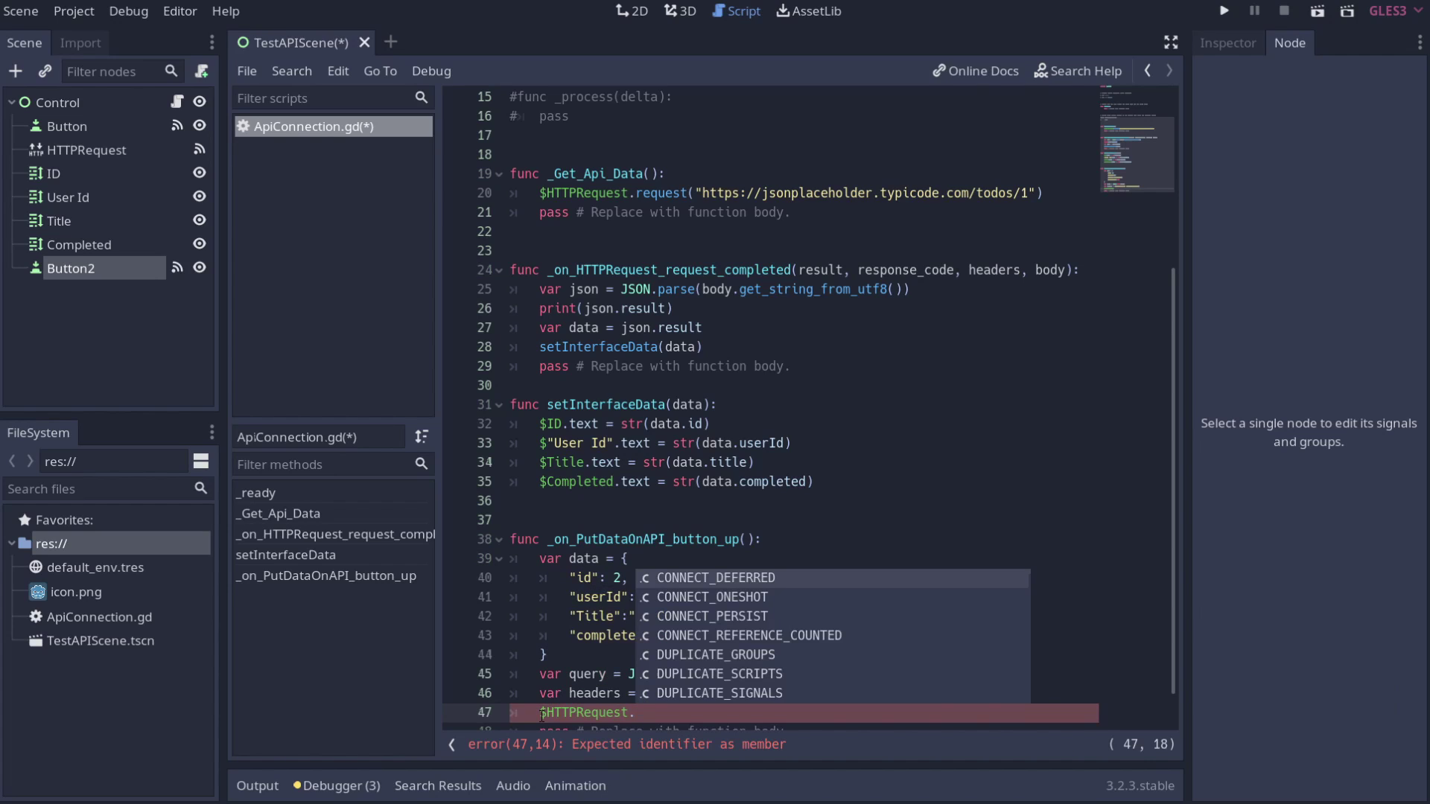
{"action": "type", "text": "req"}
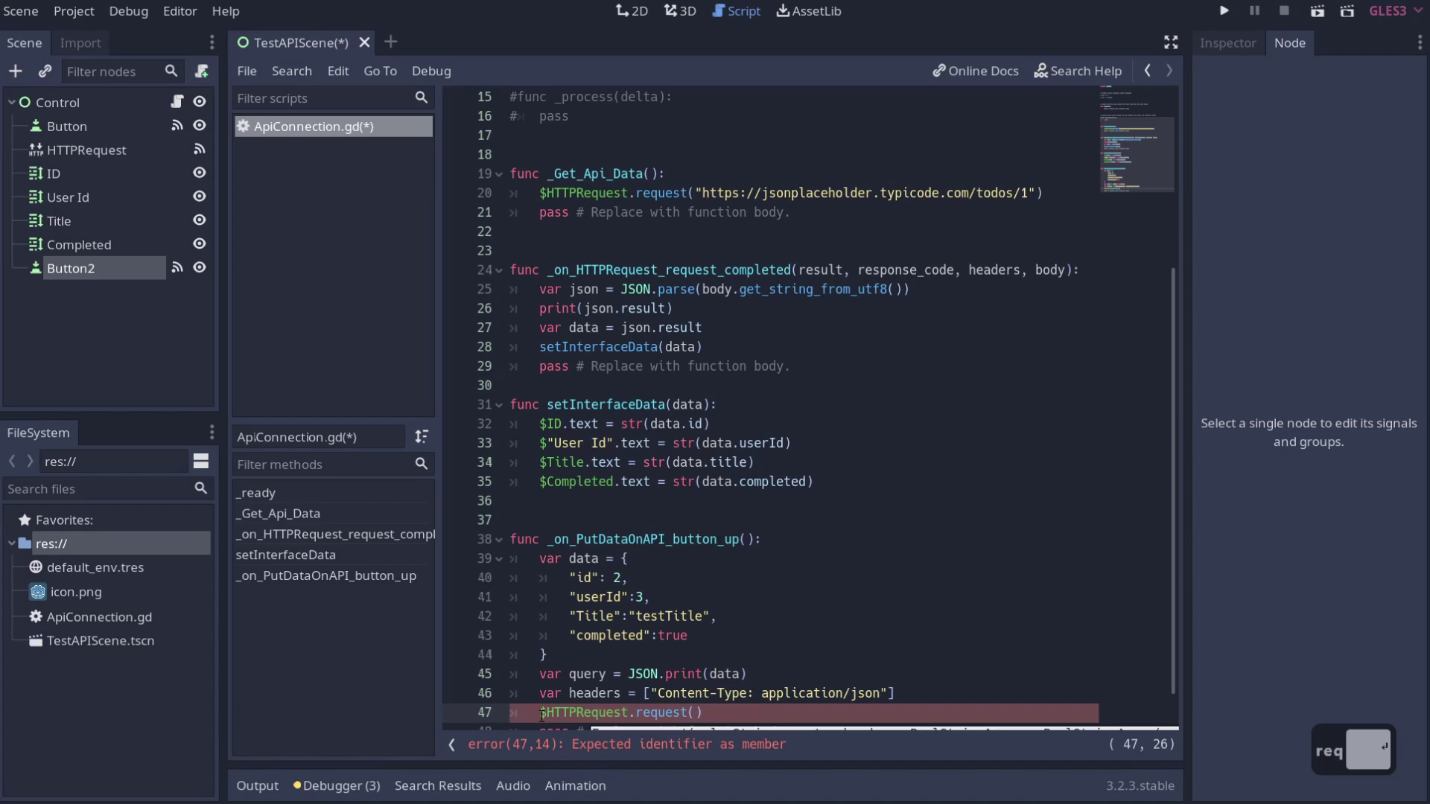